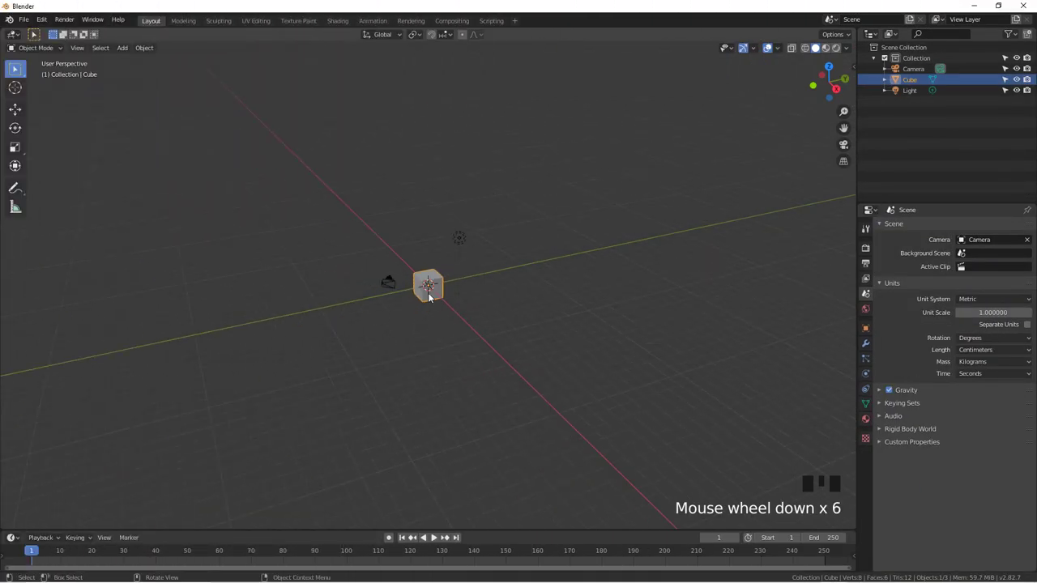
Add a plane scaled along Y into a long narrow strip, then reselect the cube.
key("shift+a")
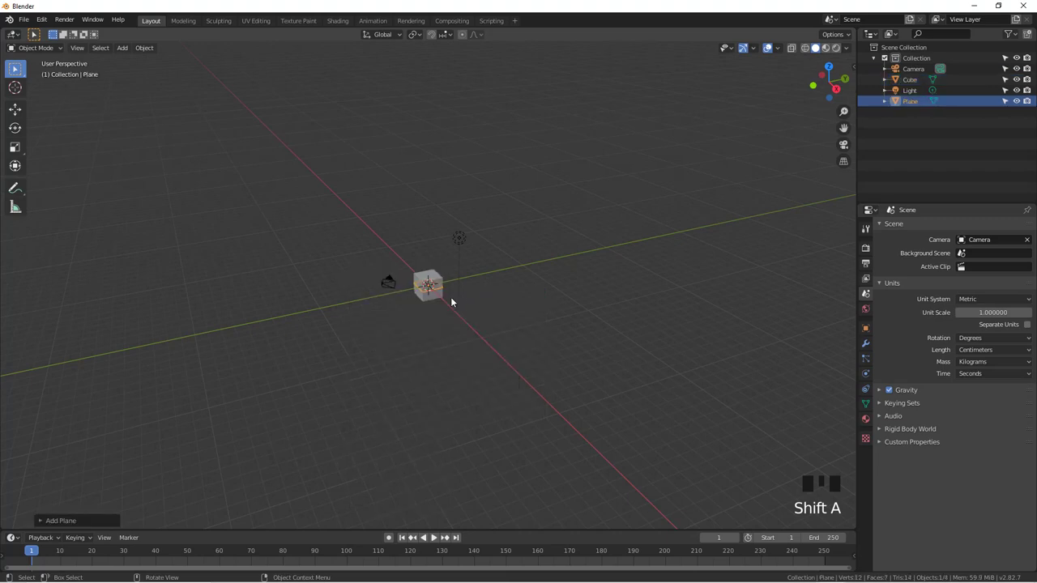
key("s")
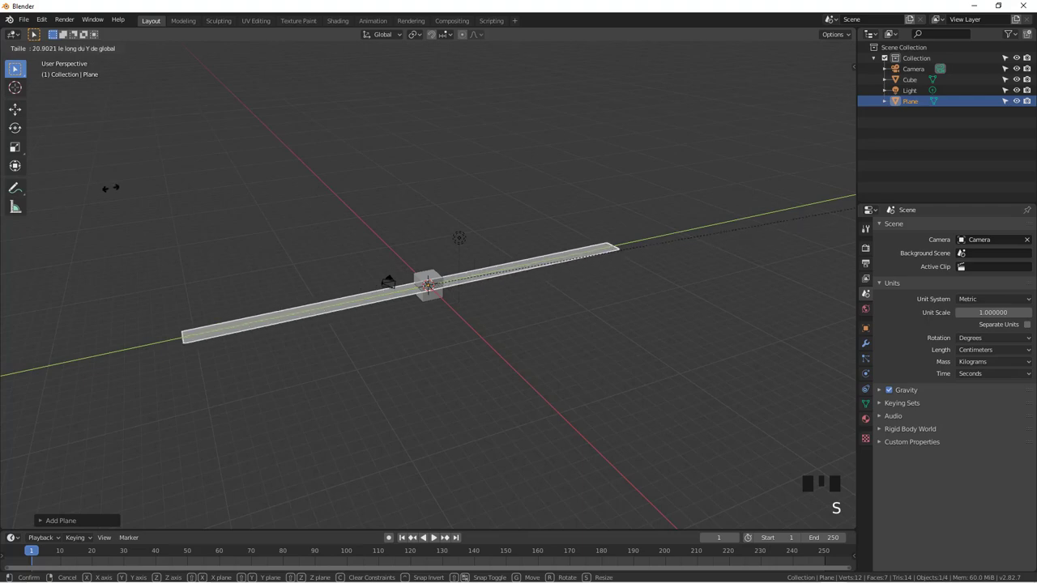
scroll("up", 3)
left_click(438, 268)
scroll("down", 3)
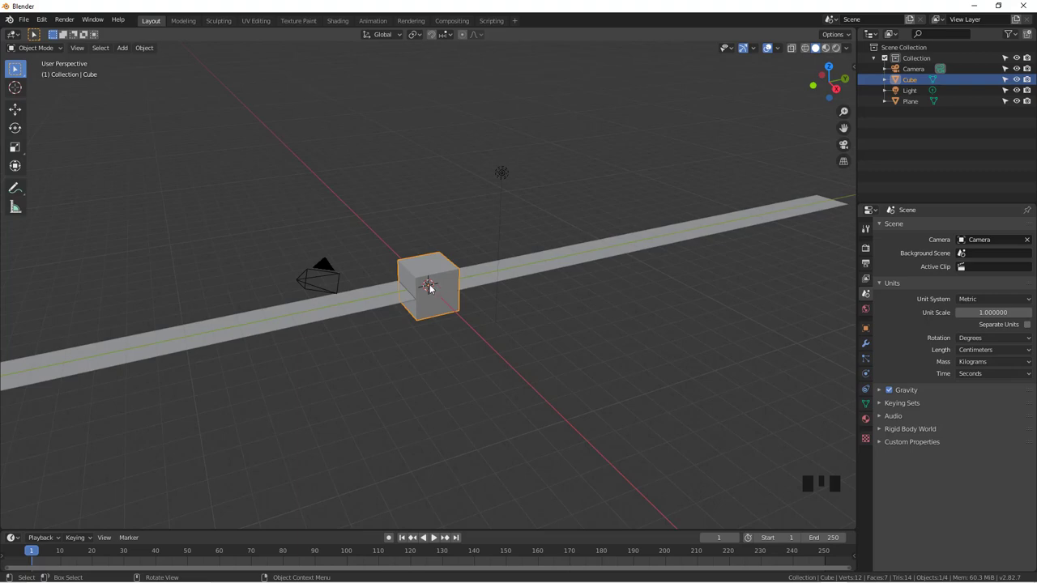
With snapping on, slide the cube along the strip to its far end, resting on it.
key("shift+Tab")
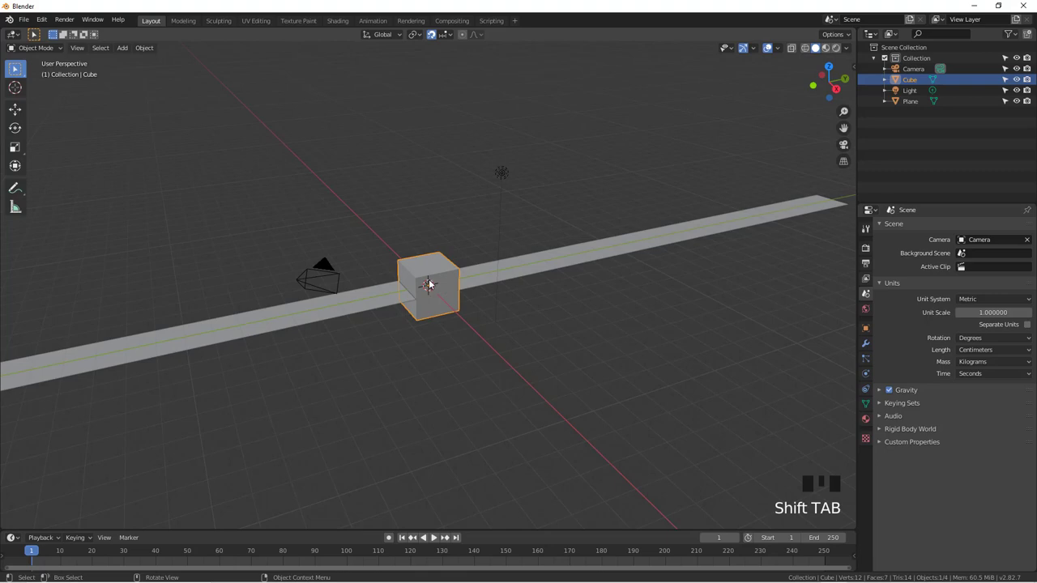
key("g")
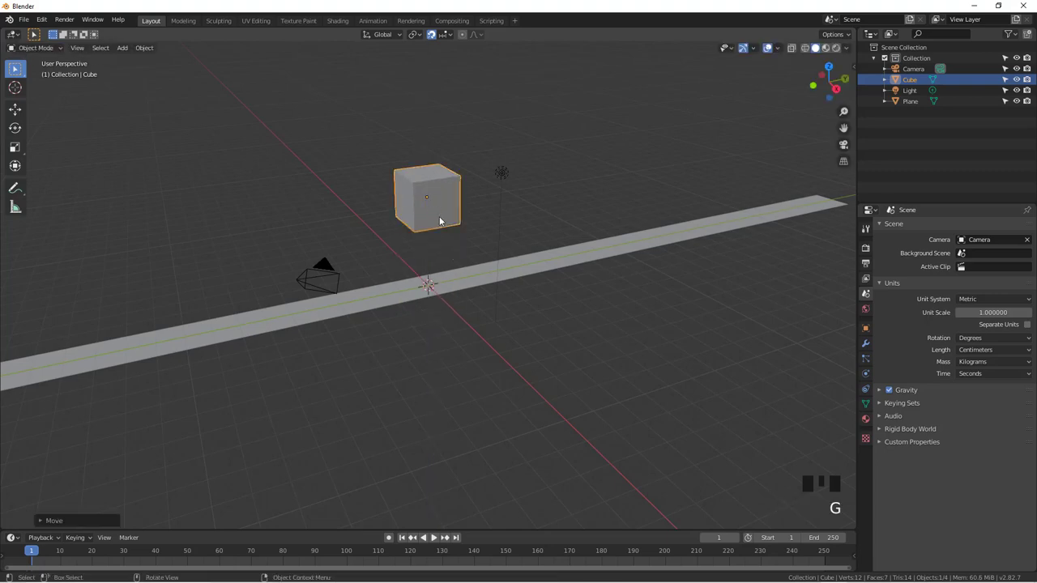
left_click_drag(448, 36, 435, 235)
key("g")
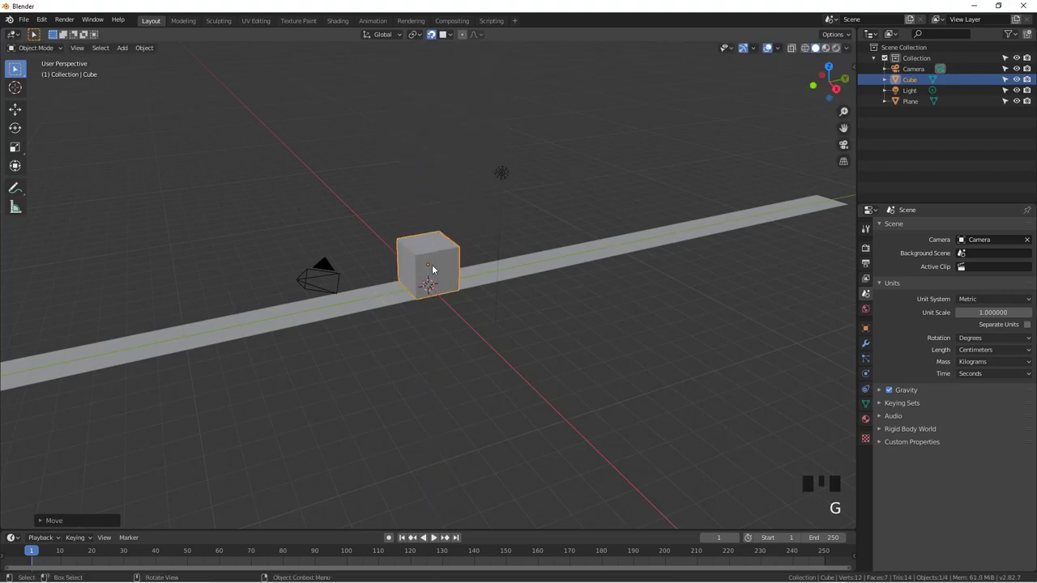
scroll("down", 3)
scroll("up", 3)
scroll("up", 3)
scroll("down", 3)
left_click(444, 269)
key("g")
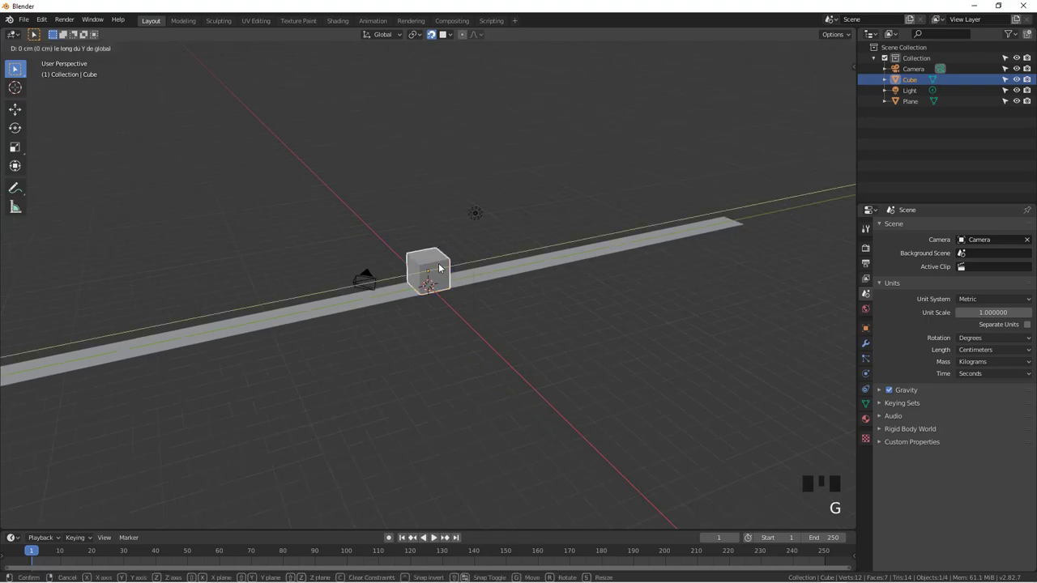
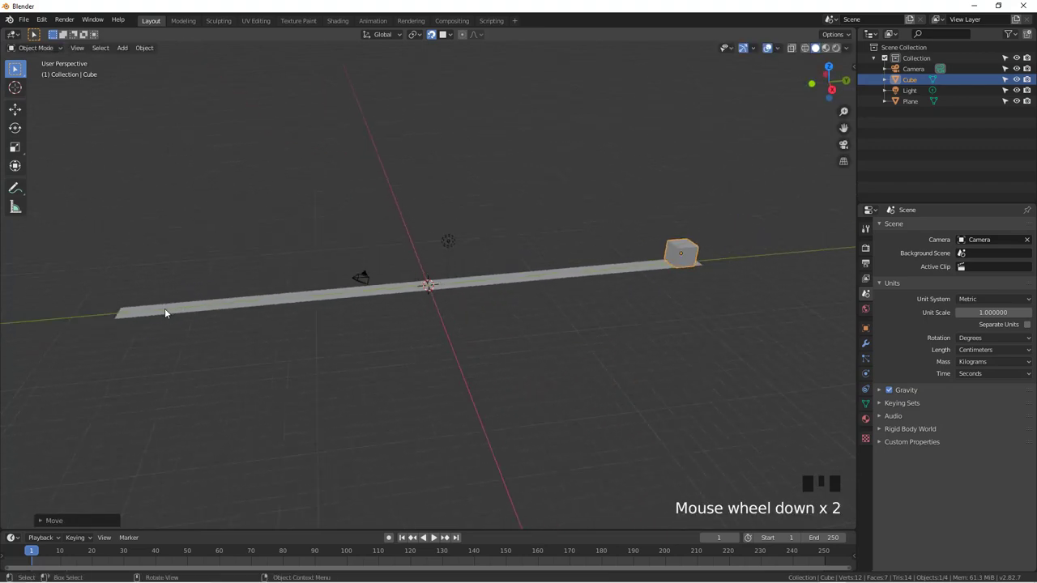
left_click(171, 309)
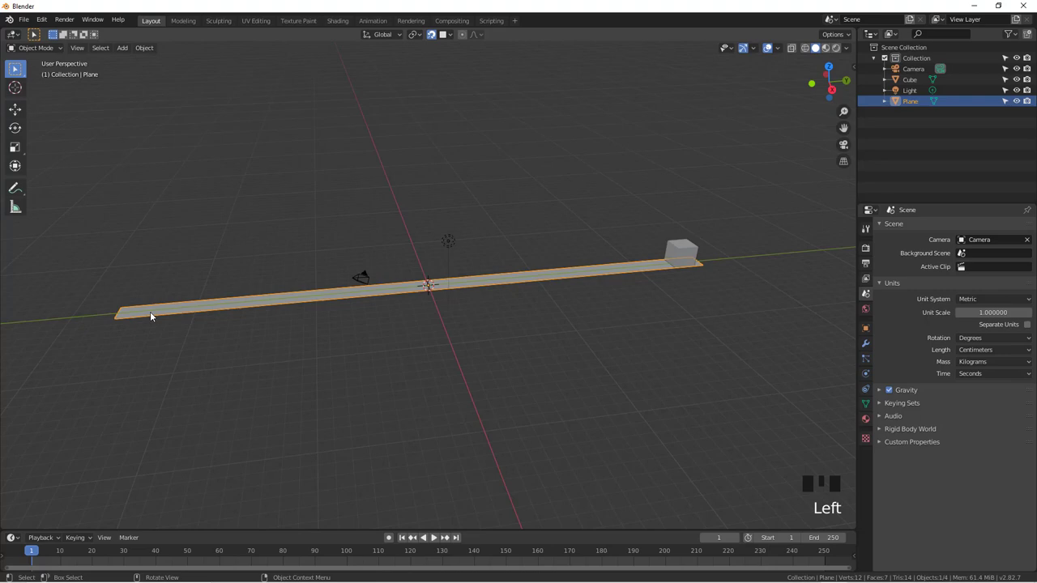
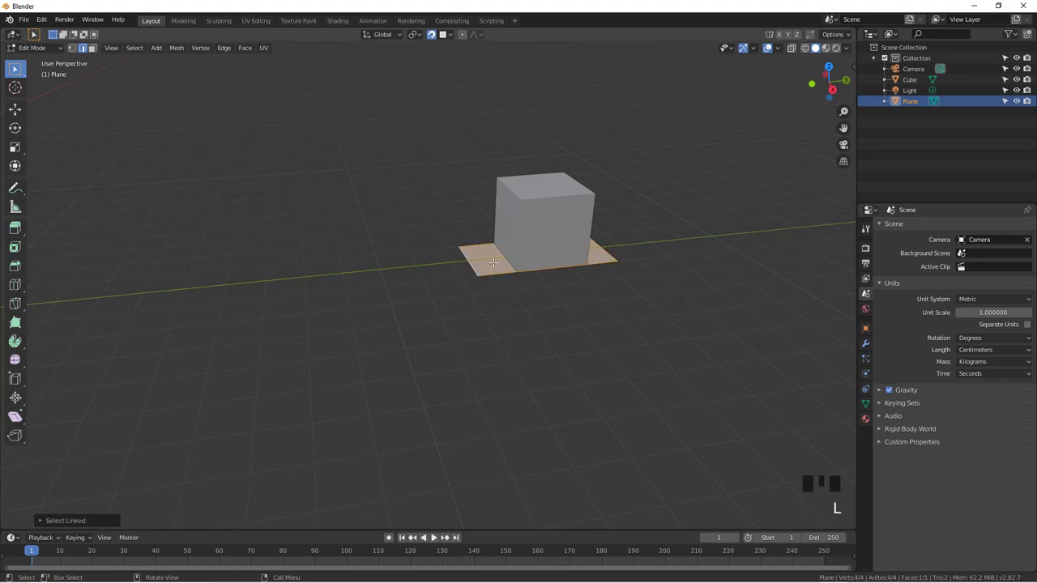
Extrude the tile under the cube downward into a thin slab and return to Object Mode.
key("e")
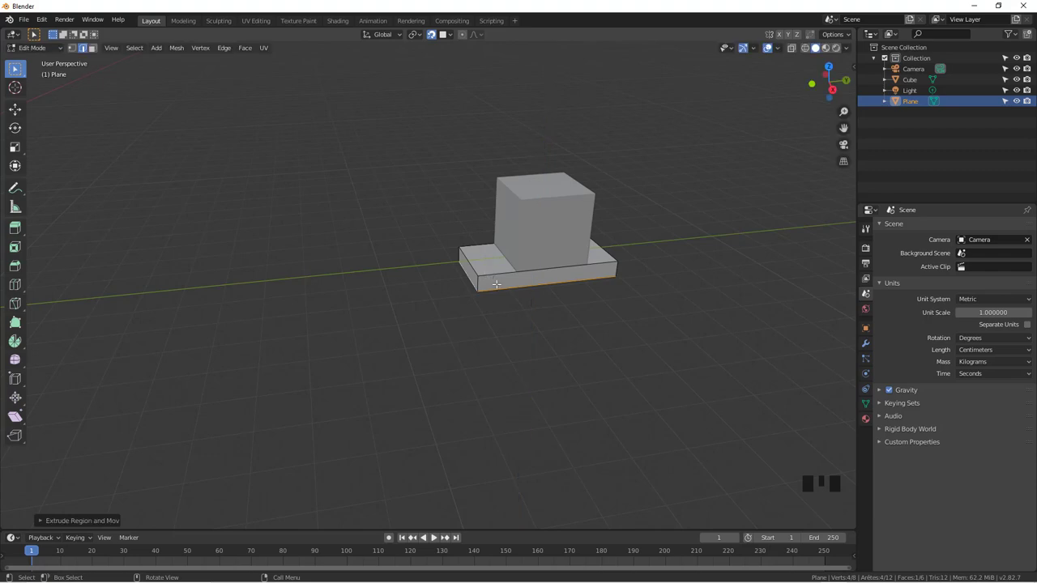
key("shift+Tab")
key("g")
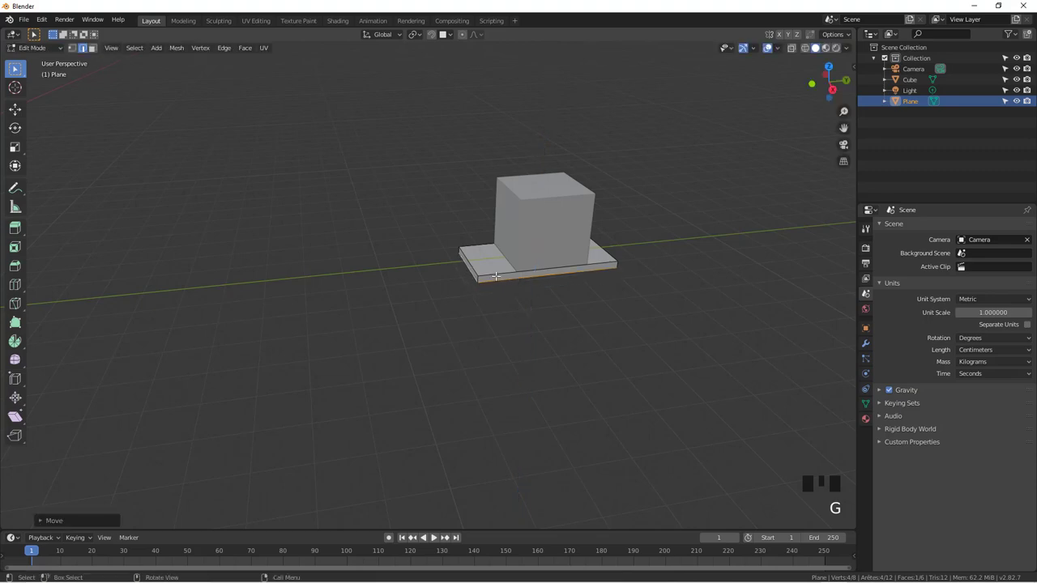
key("Tab")
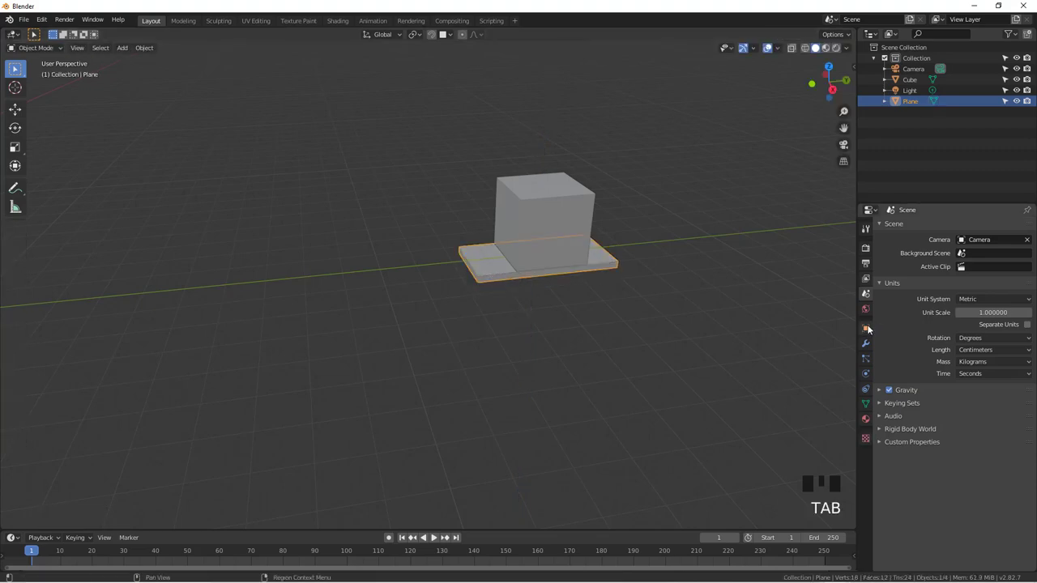
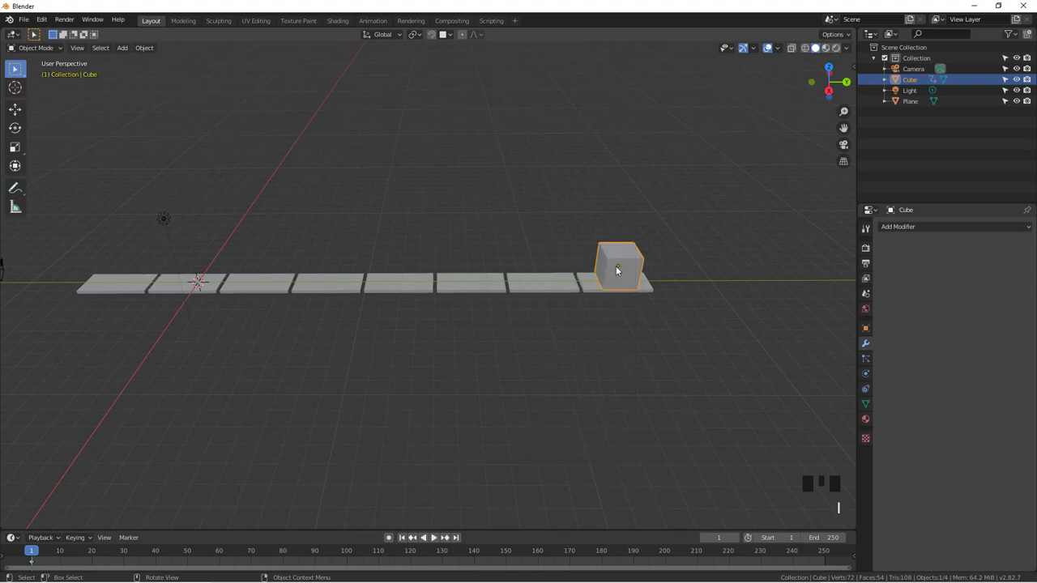
At frame 90 move the cube to the near end tile, keyframe it and play back the glide.
left_click_drag(34, 551, 628, 277)
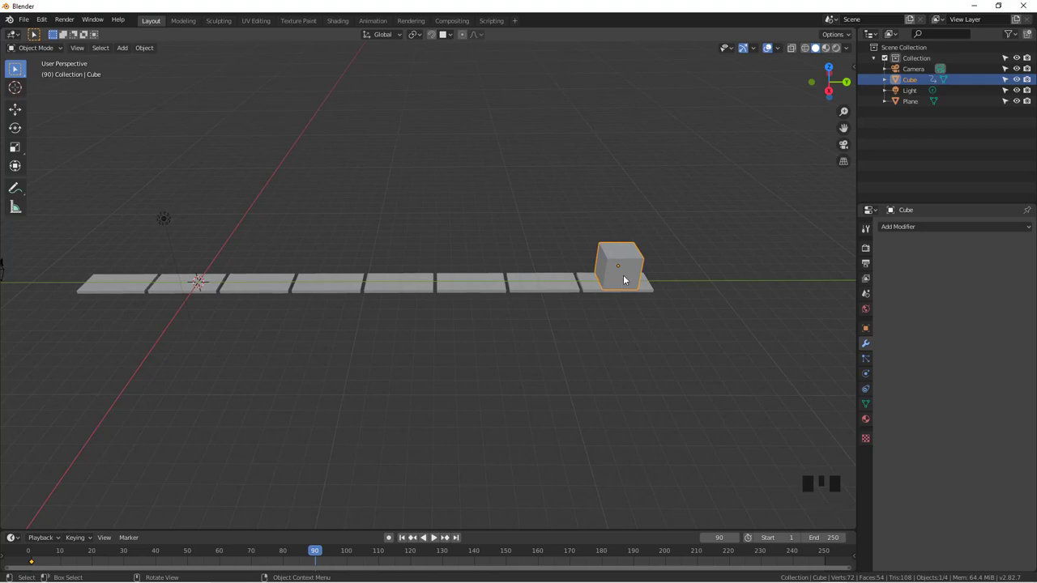
key("g")
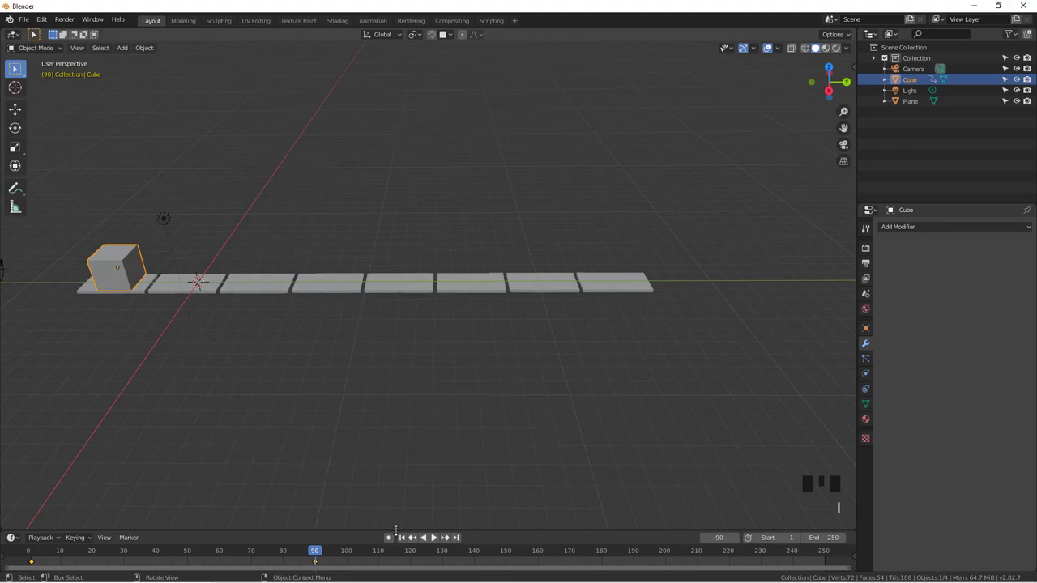
left_click(406, 542)
left_click(440, 539)
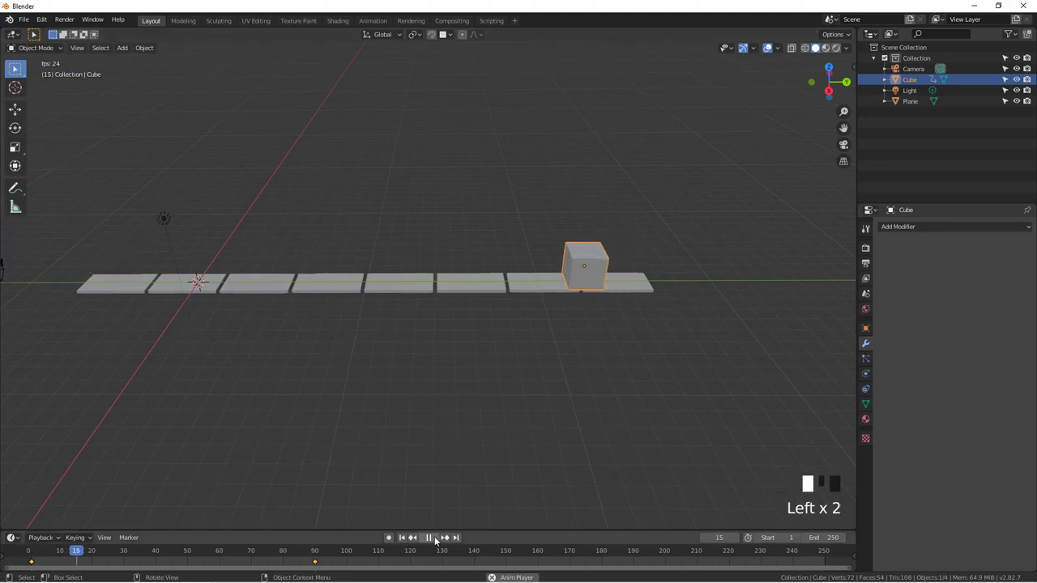
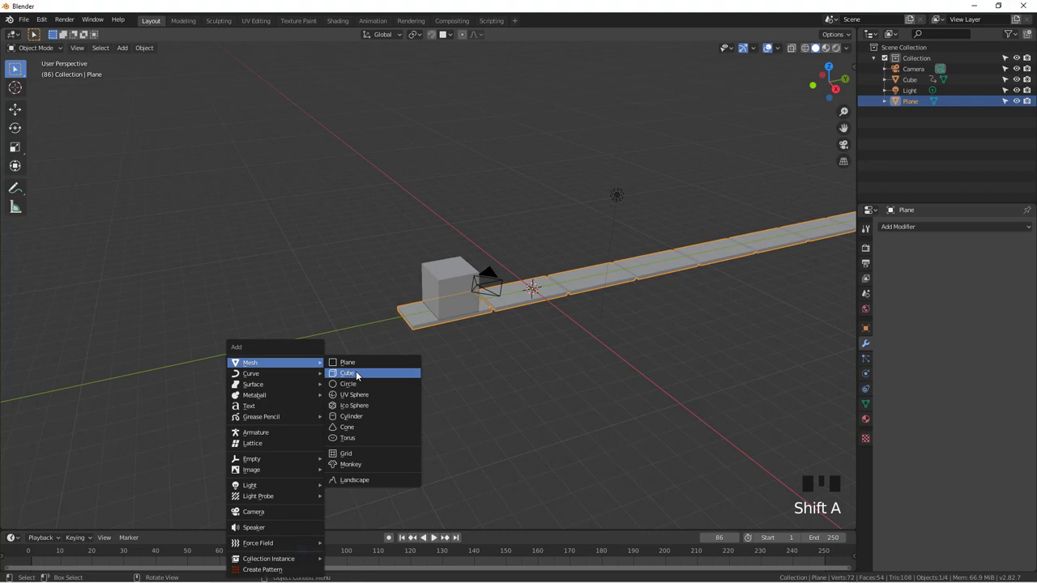
Add a second cube, scale it larger and slide it just past the near end of the tile row.
left_click_drag(531, 356, 532, 365)
key("s")
left_click_drag(594, 377, 570, 331)
key("g")
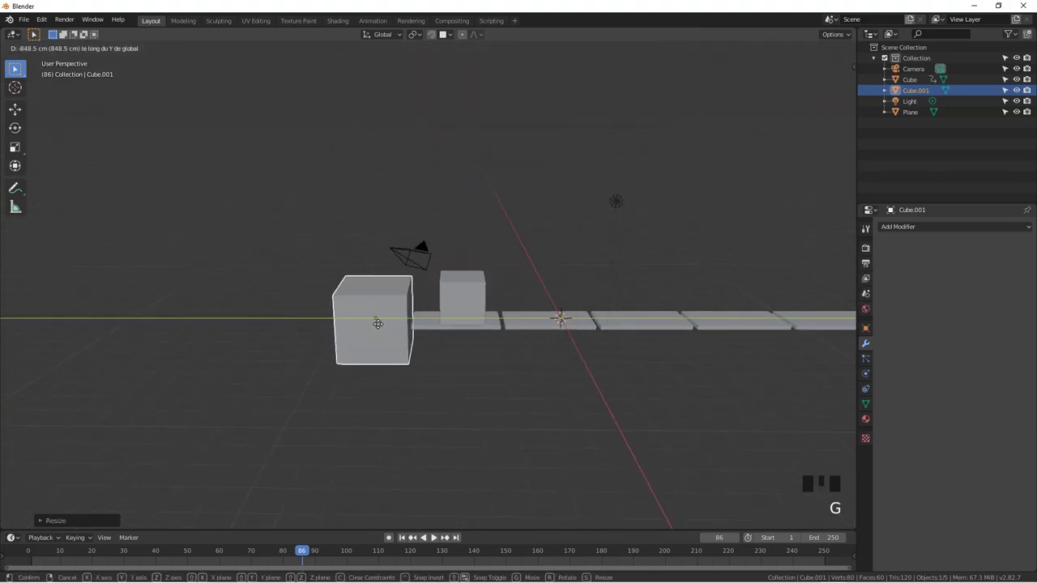
key("KP_1")
In front view lower the big cube so its top sits at tile level, then go to frame 100.
key("g")
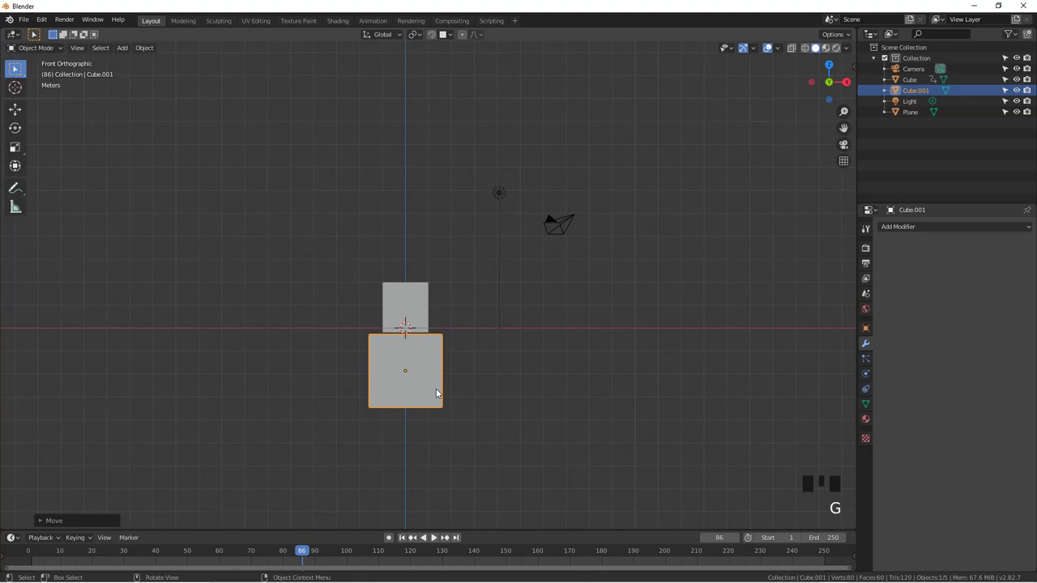
left_click_drag(525, 348, 463, 306)
left_click(463, 306)
left_click_drag(506, 329, 303, 556)
left_click_drag(303, 556, 357, 336)
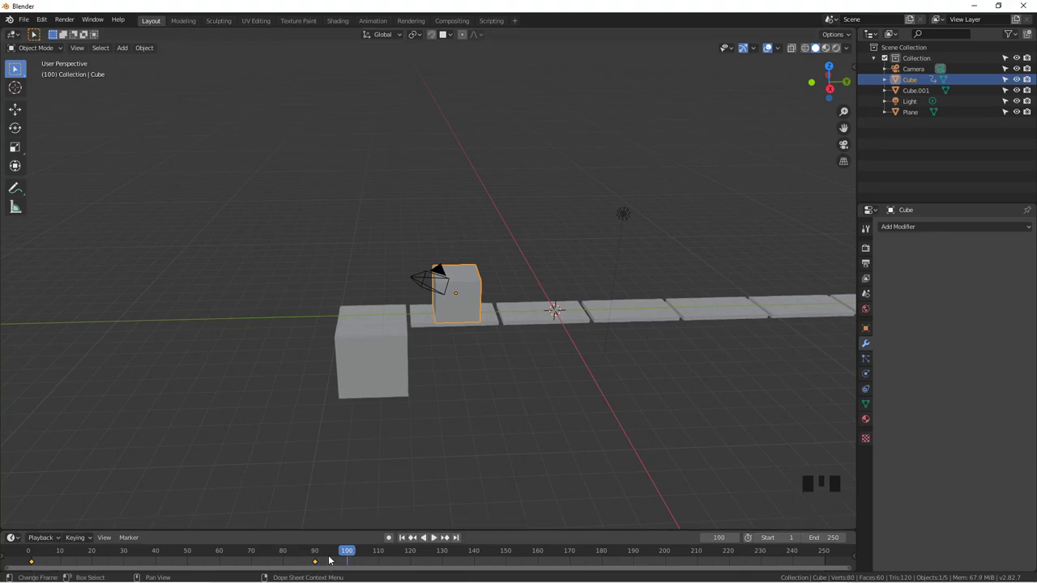
Move the small cube toward the large cube and preview the motion up to frame 100.
left_click(320, 563)
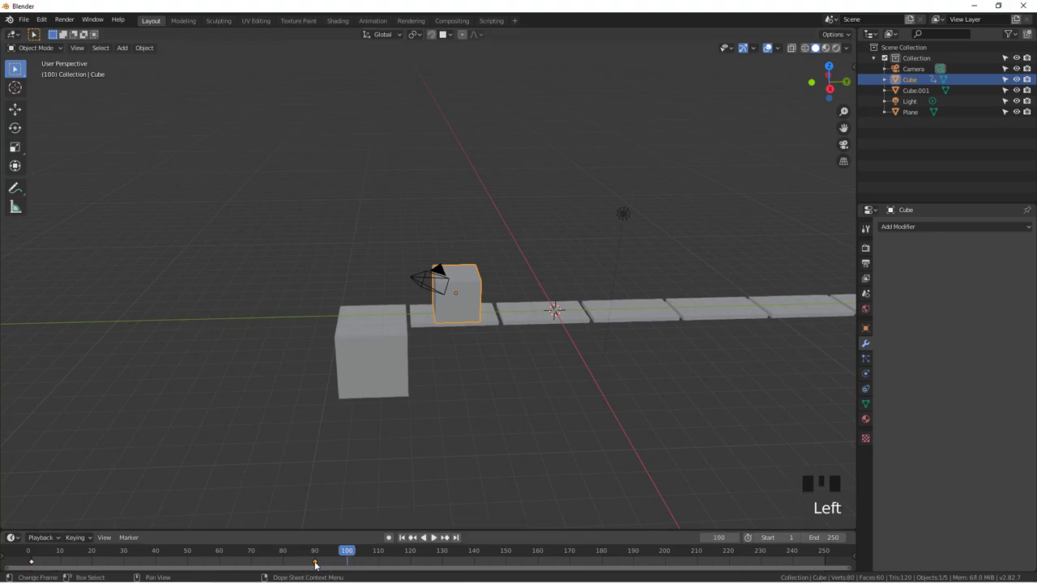
key("g")
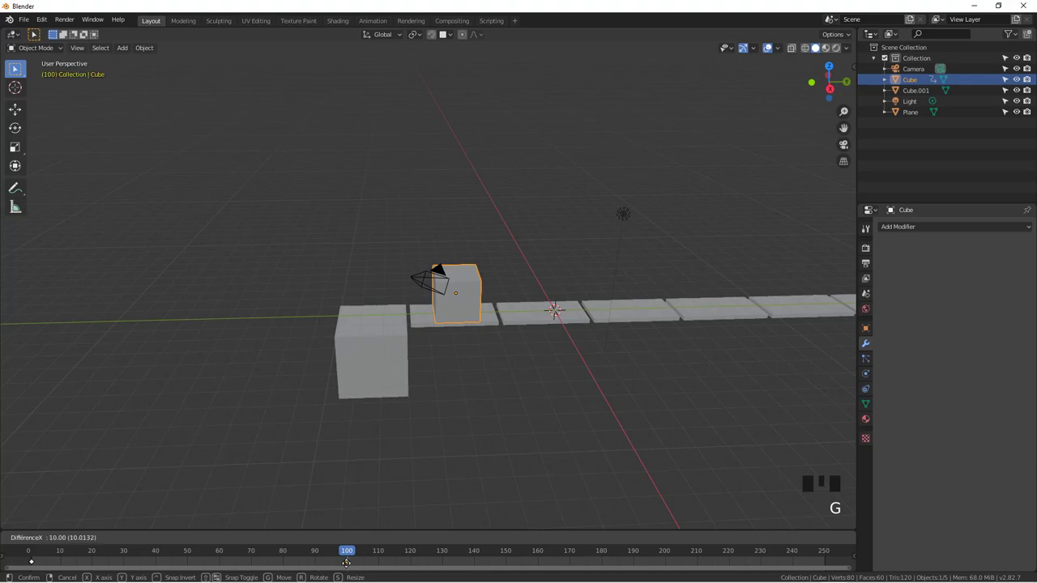
key("g")
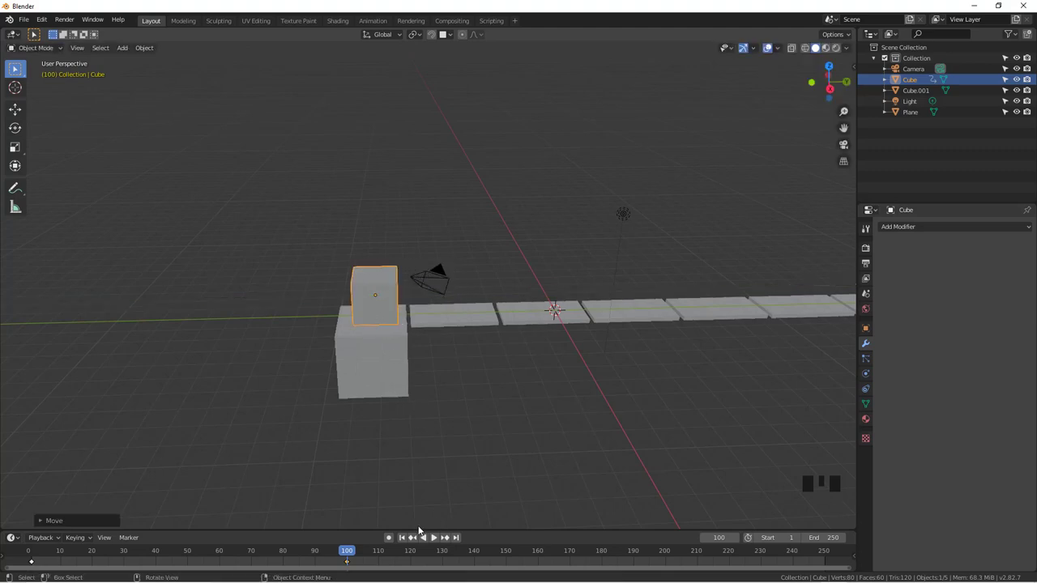
left_click(408, 537)
left_click_drag(437, 542, 480, 454)
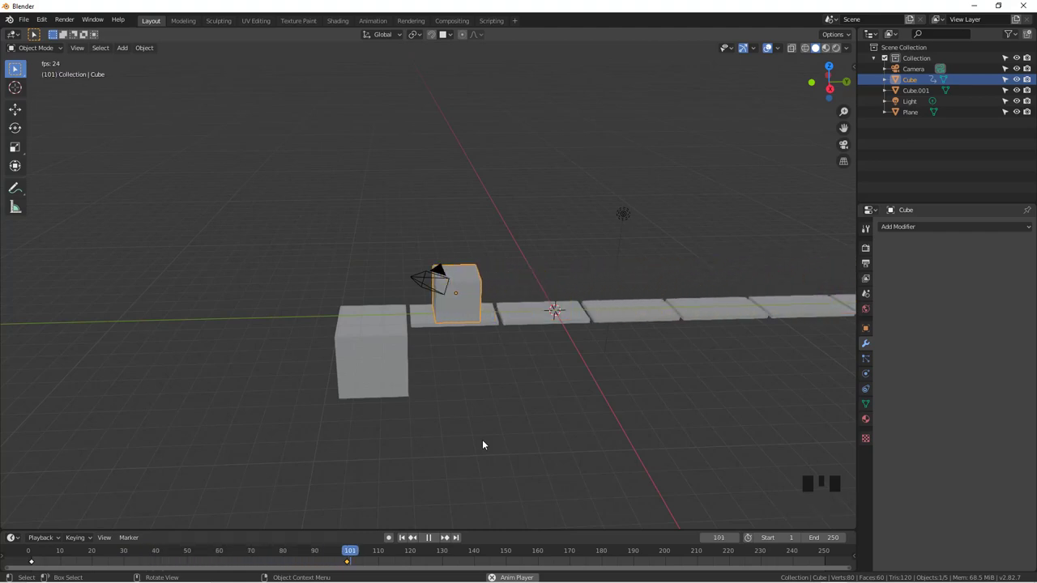
left_click(434, 540)
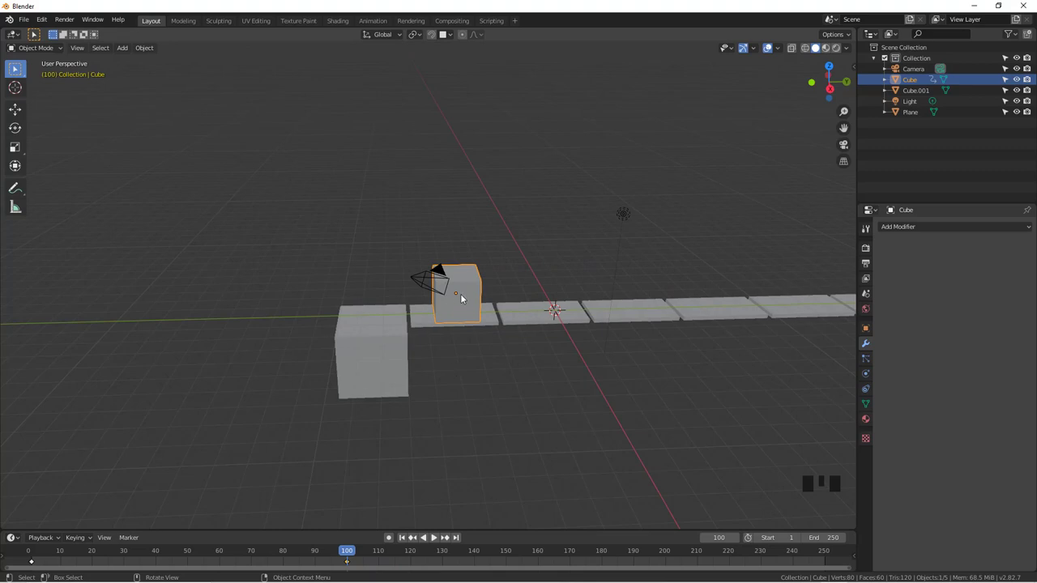
Place the small cube atop the large cube, keyframe its location at frame 100 and play back.
key("g")
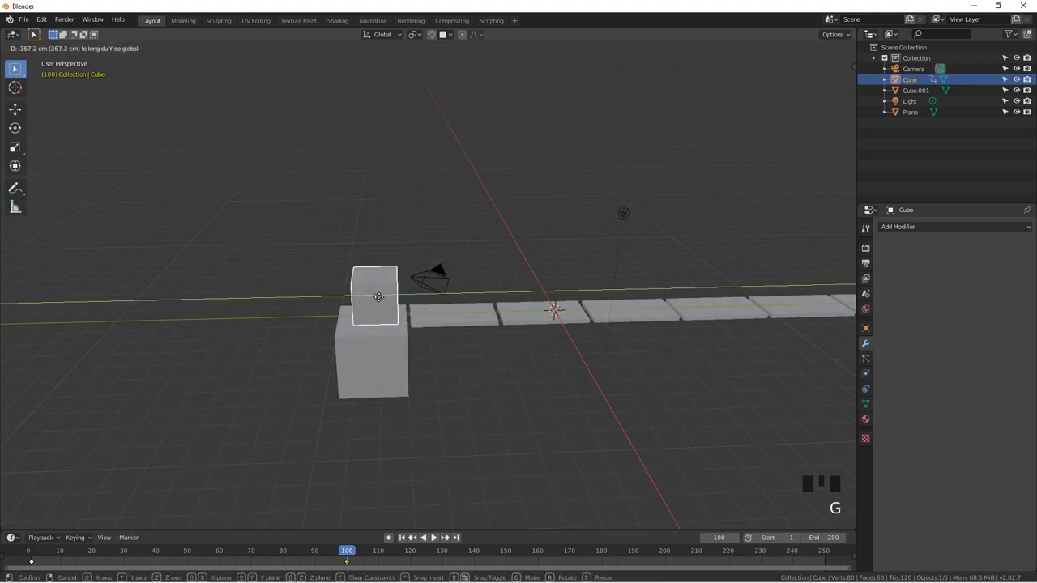
key("i")
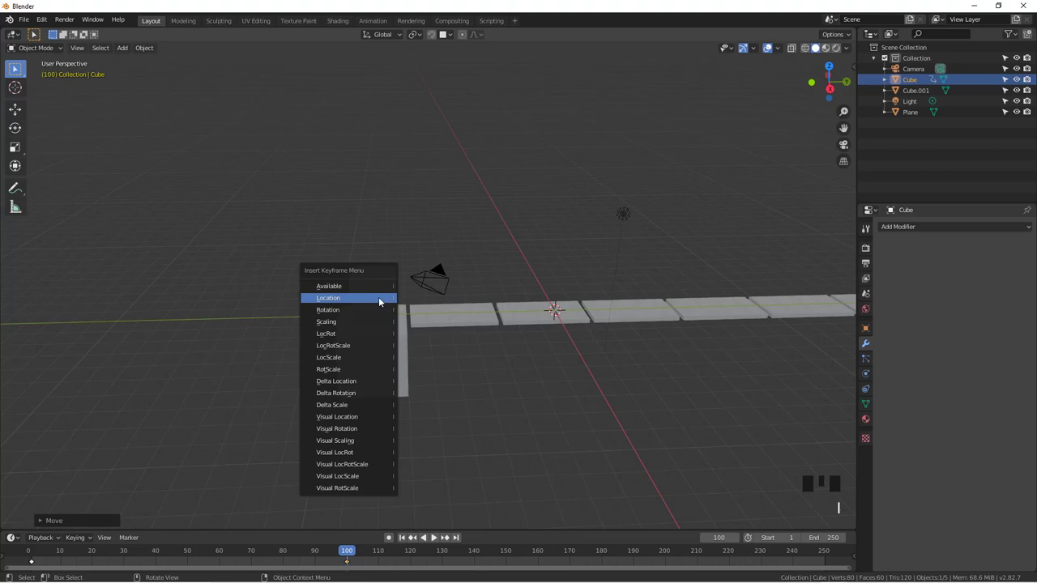
left_click(405, 540)
left_click(437, 544)
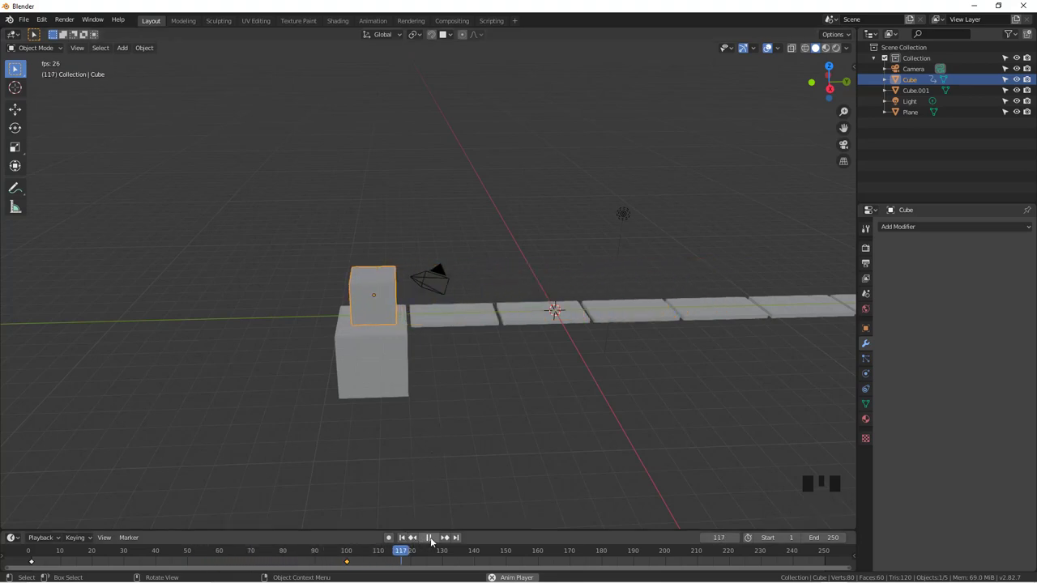
left_click_drag(433, 541, 387, 383)
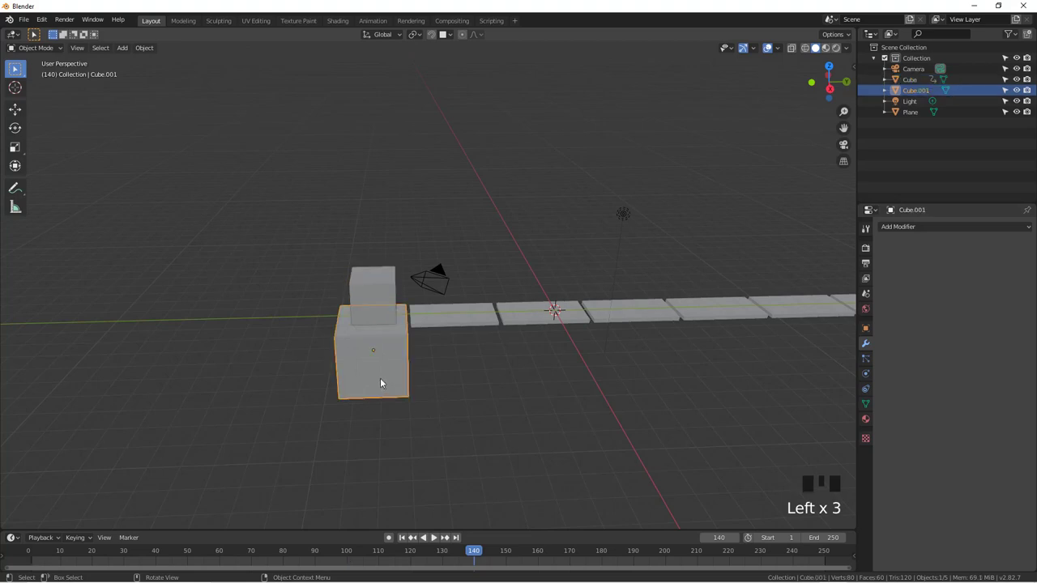
key("g")
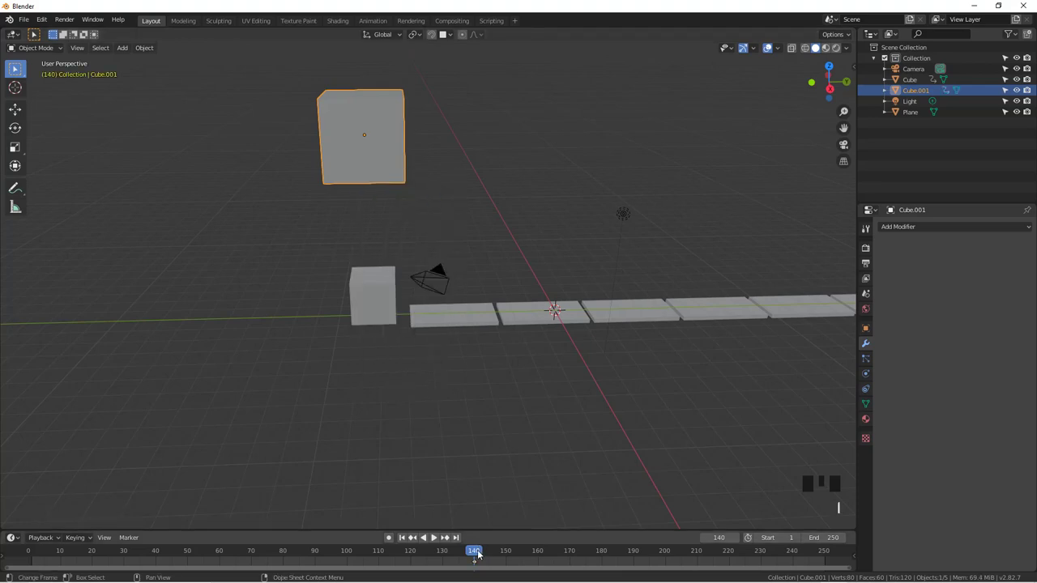
left_click_drag(478, 555, 369, 402)
scroll("down", 3)
scroll("up", 3)
left_click_drag(537, 365, 440, 538)
left_click(440, 539)
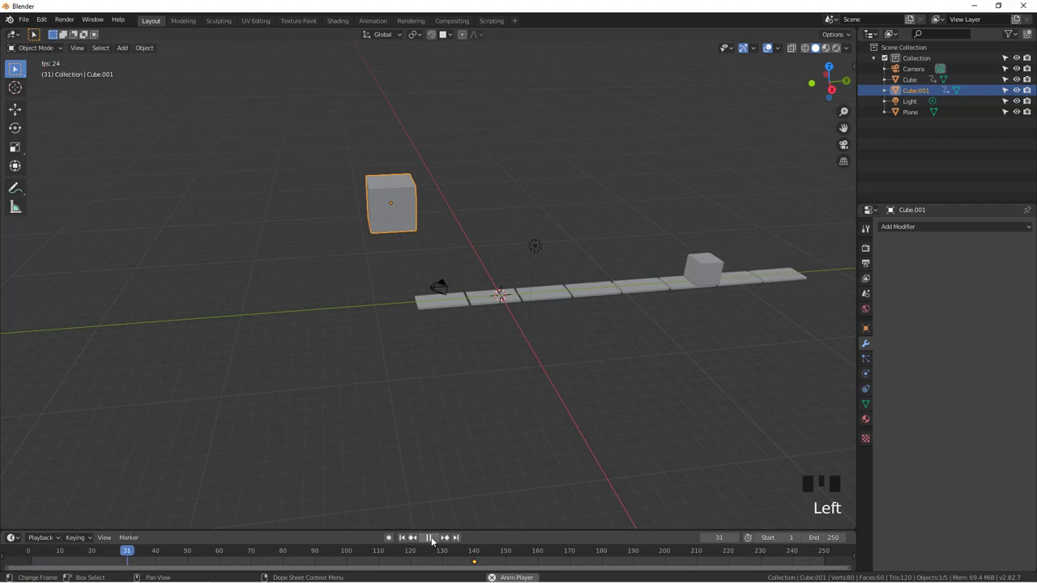
left_click(433, 540)
left_click_drag(427, 356, 425, 249)
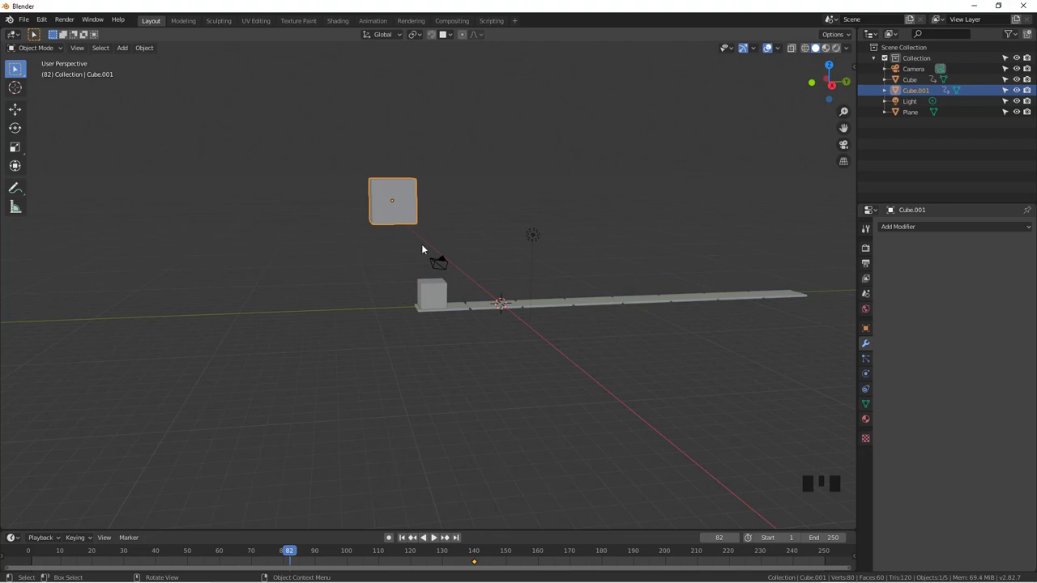
left_click_drag(297, 551, 391, 384)
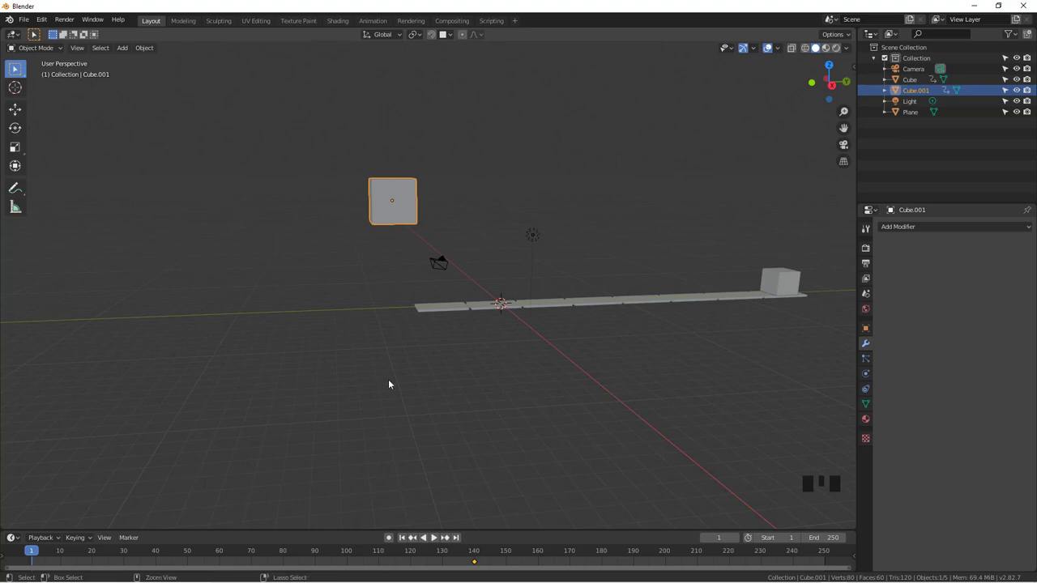
key("ctrl+z")
key("ctrl+z")
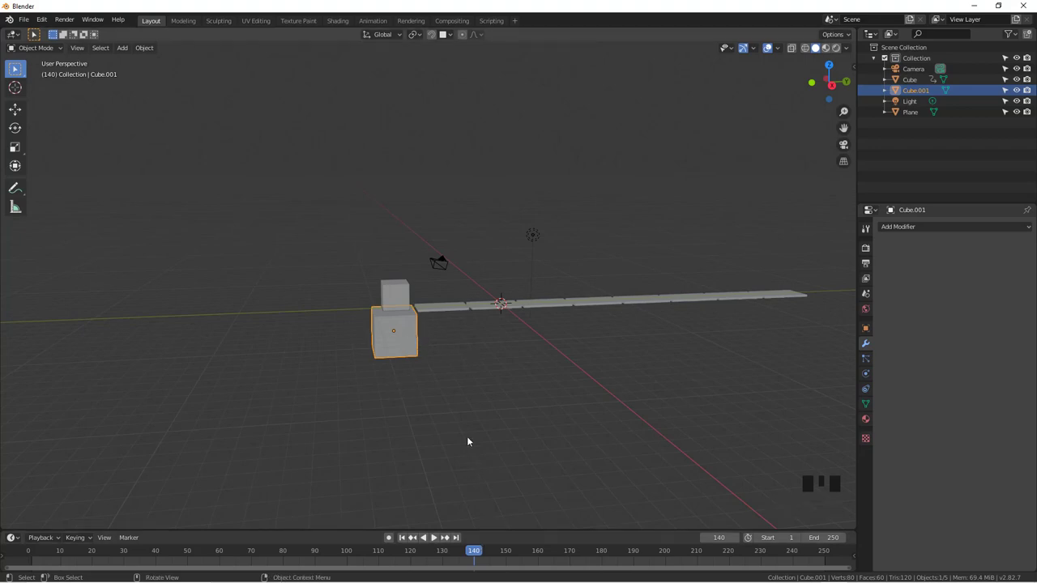
left_click_drag(476, 554, 794, 285)
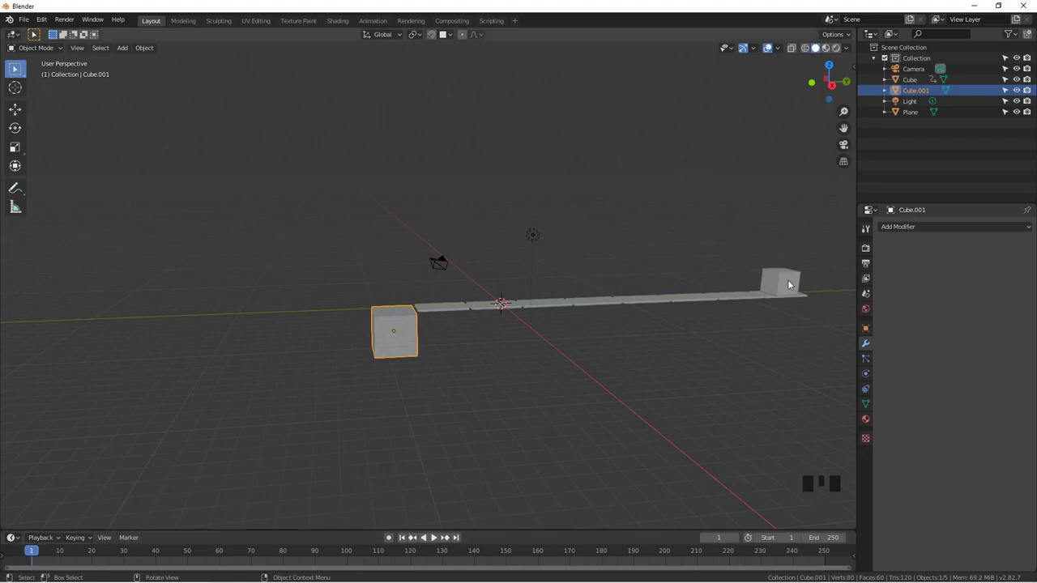
Insert location keyframes for the large cube at frames 1 and 100 so it holds still.
left_click(795, 284)
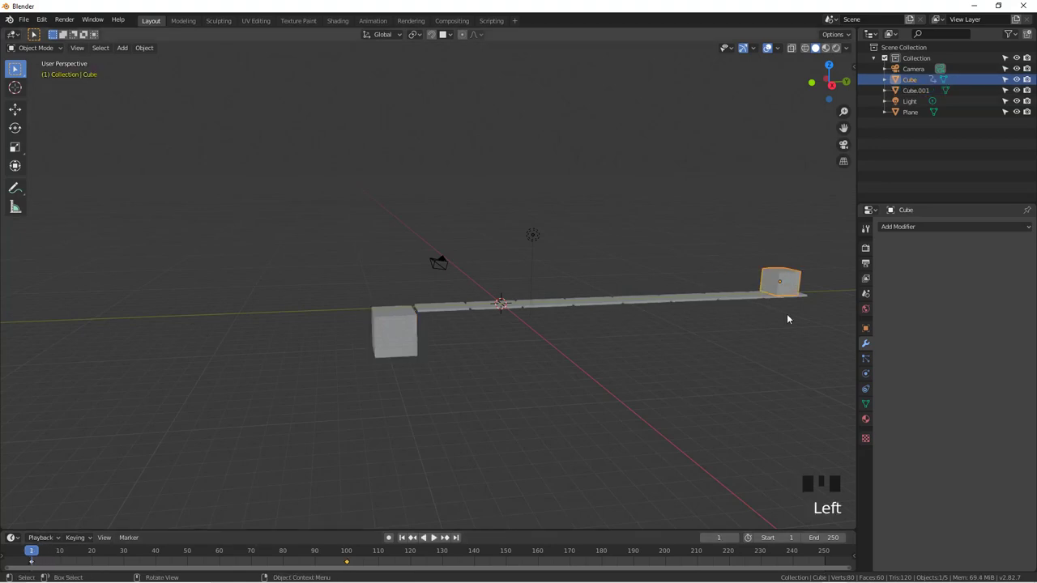
left_click(389, 343)
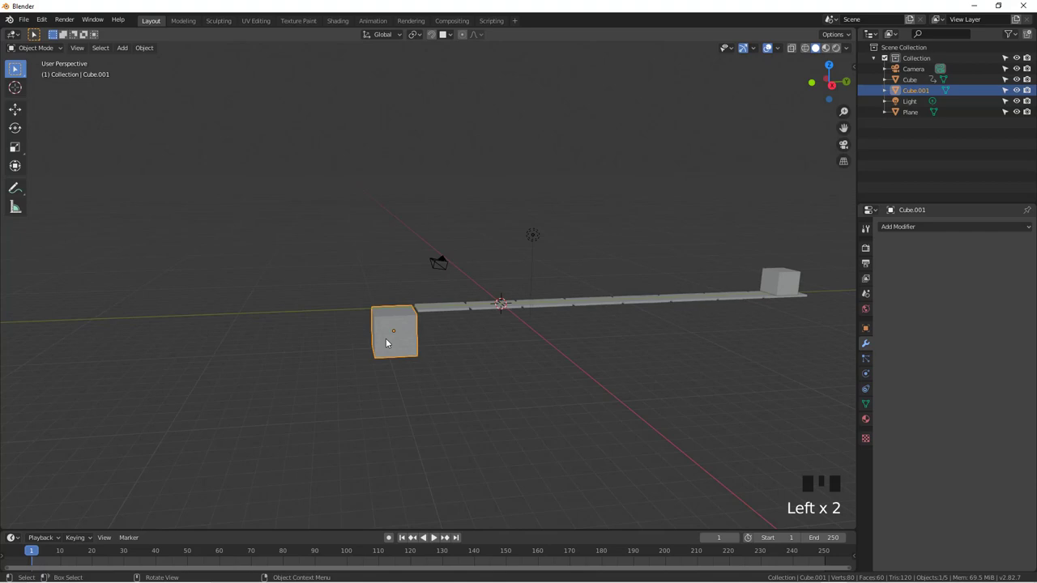
key("i")
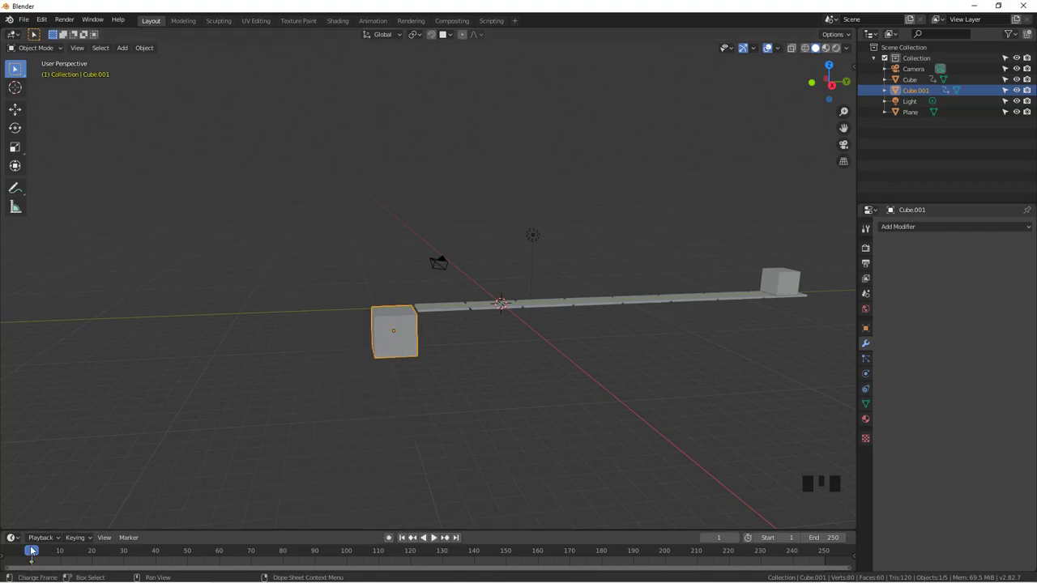
left_click_drag(36, 555, 300, 549)
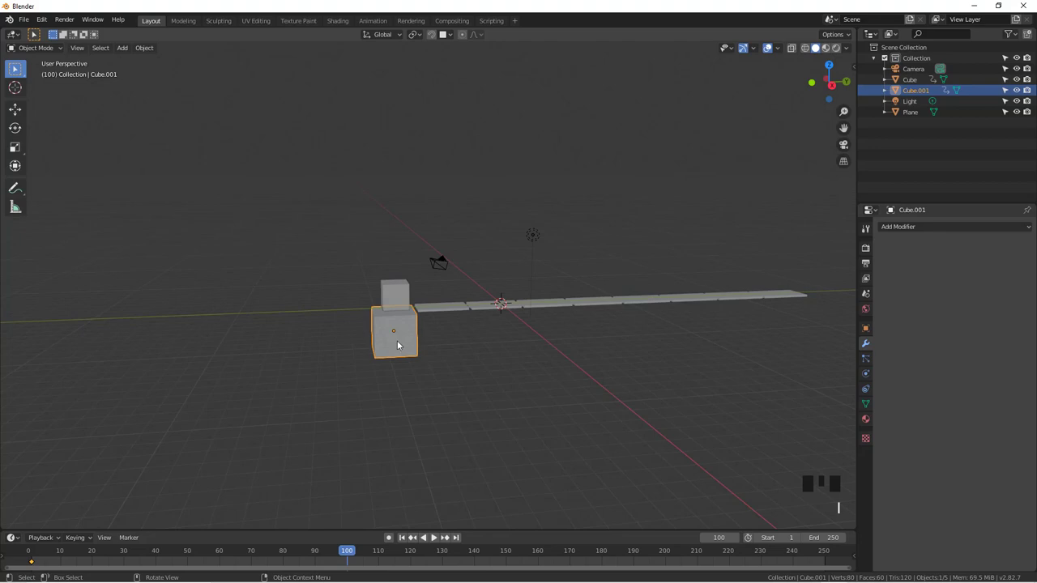
key("i")
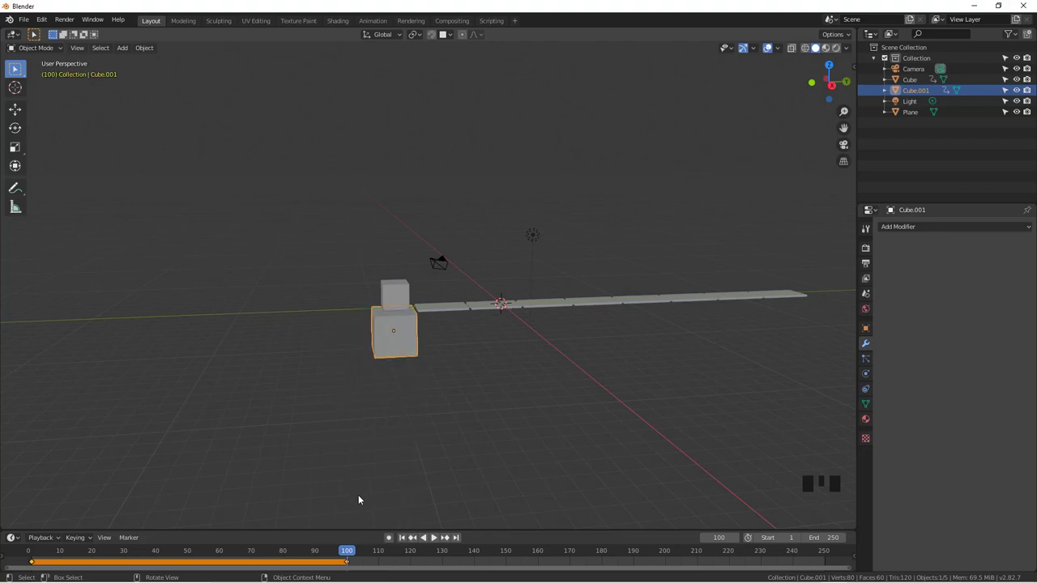
At frame 130 raise the large cube high into the air as a new keyframe.
left_click_drag(353, 550, 434, 539)
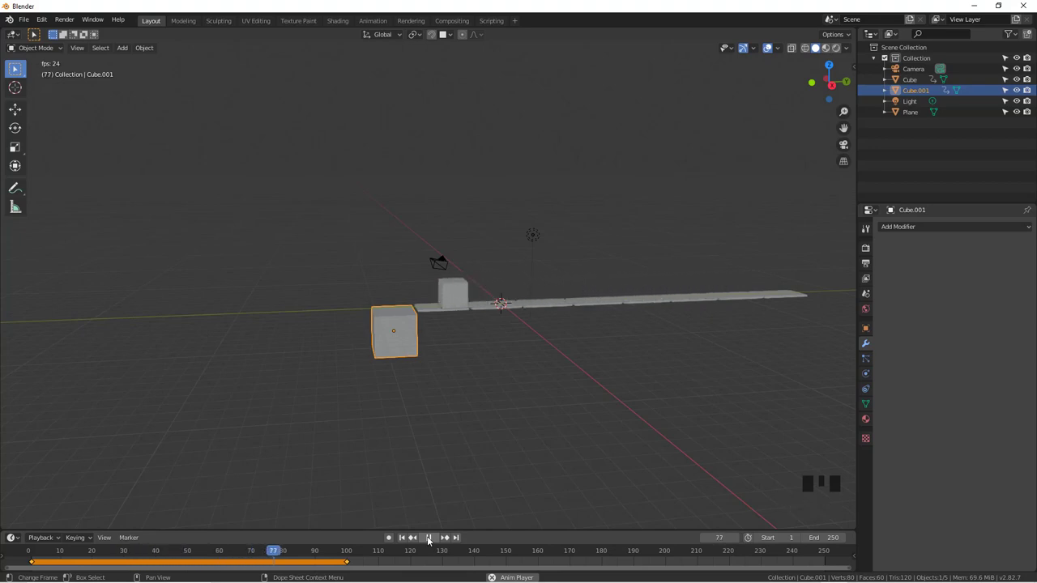
left_click(430, 542)
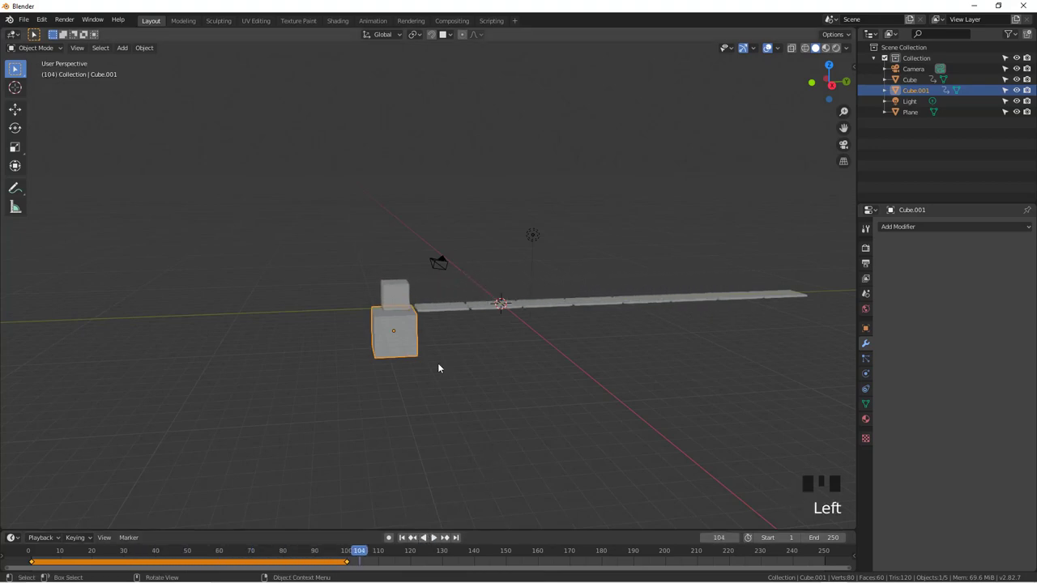
left_click_drag(366, 551, 397, 332)
key("g")
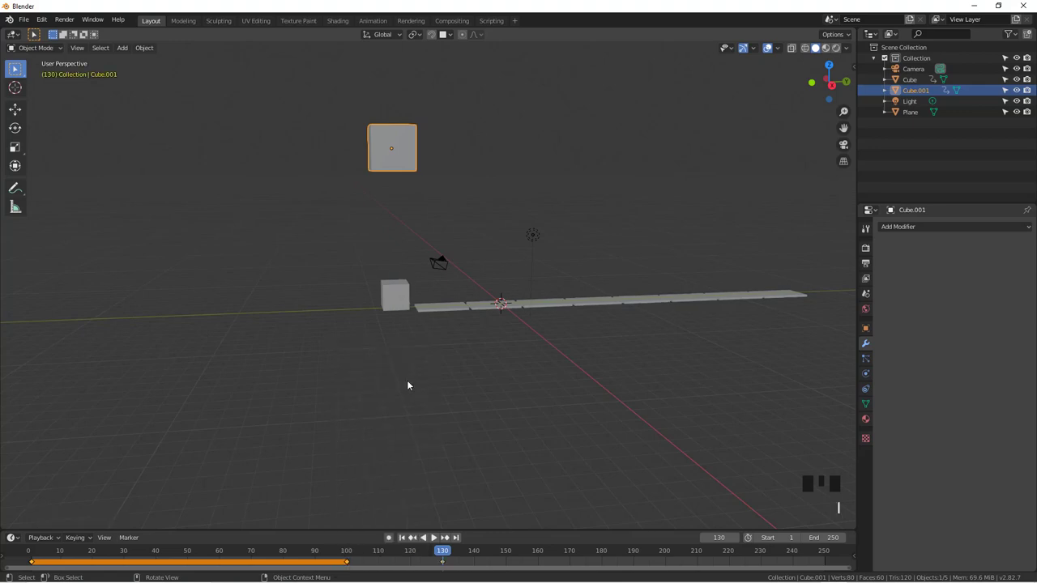
Rewind and play back to check the large cube rising after frame 100.
left_click_drag(446, 555, 293, 563)
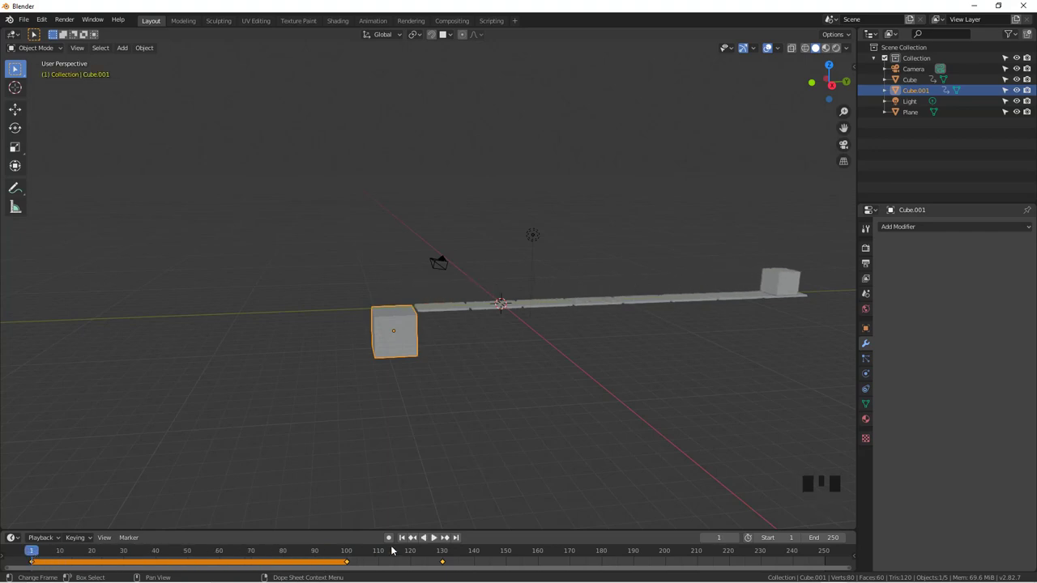
left_click(435, 540)
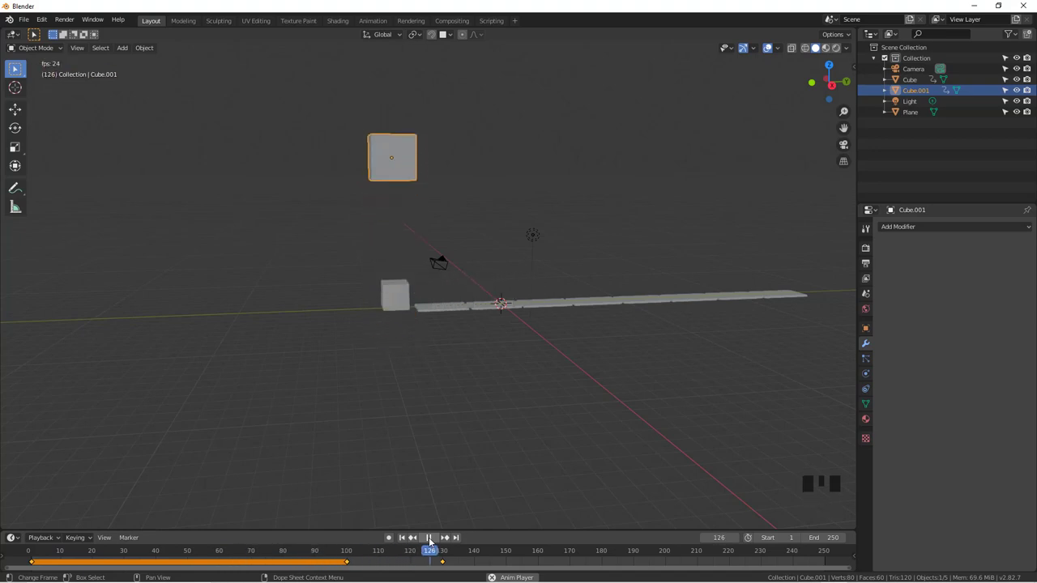
left_click(434, 539)
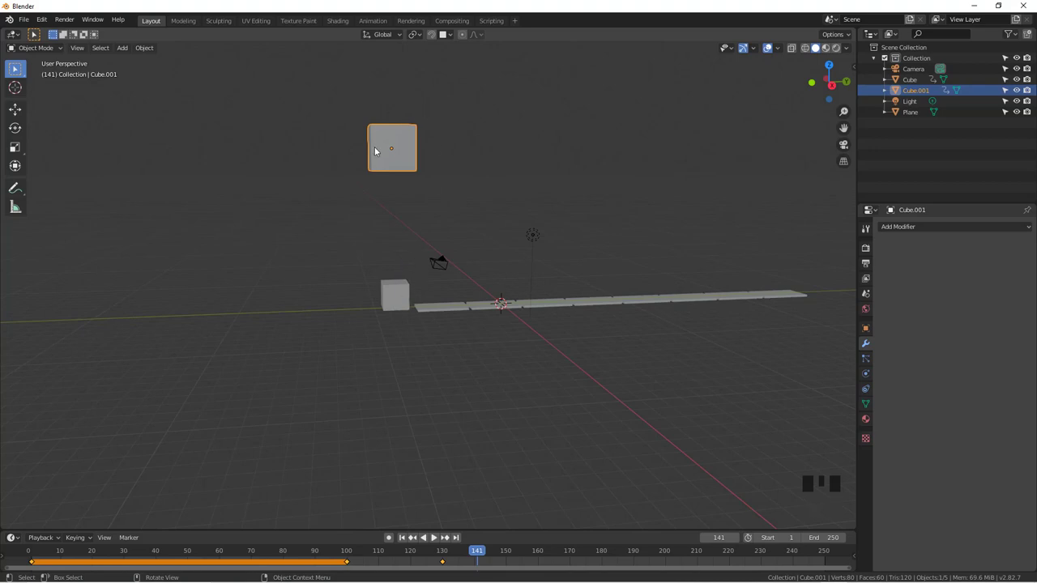
Select the small cube then the large cube and bring up Ctrl+P parenting options.
left_click_drag(485, 552, 438, 555)
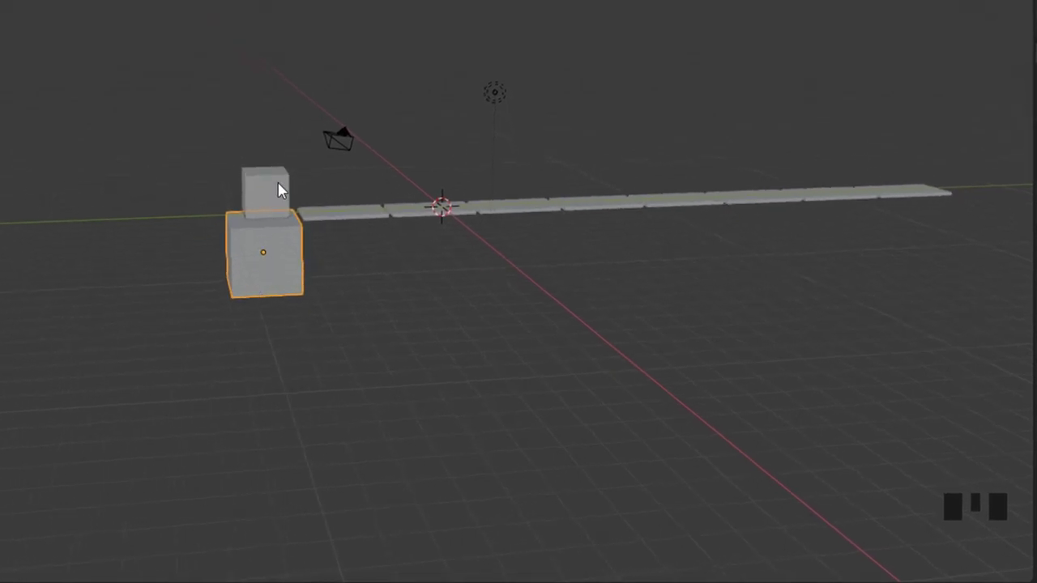
left_click(282, 182)
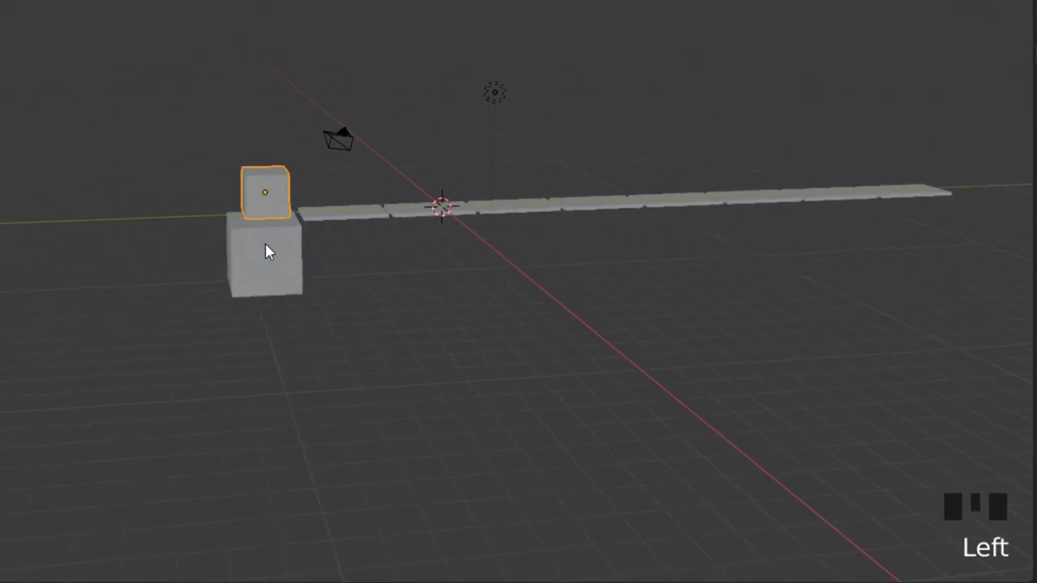
left_click(268, 251)
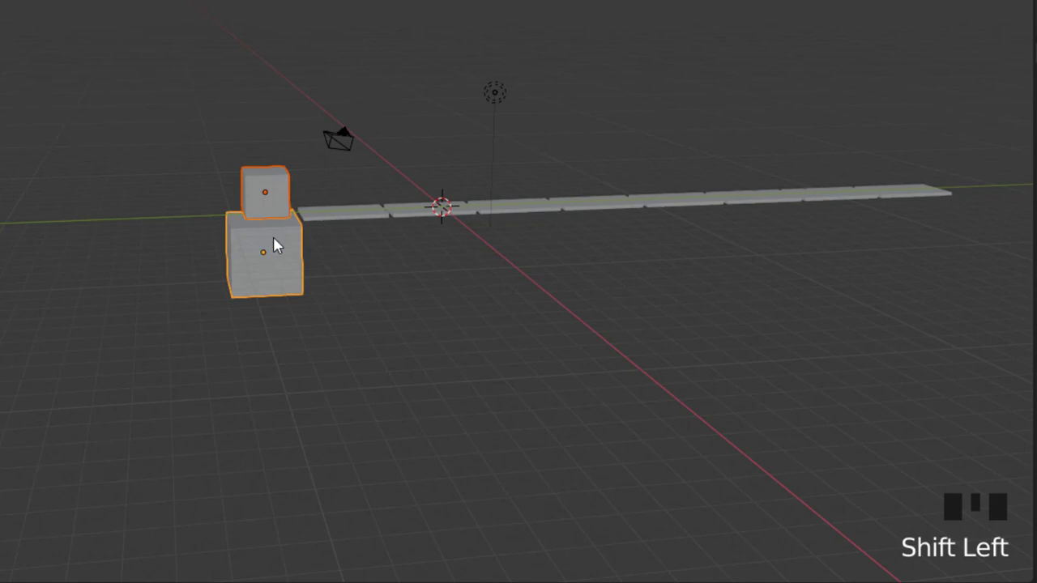
key("ctrl+p")
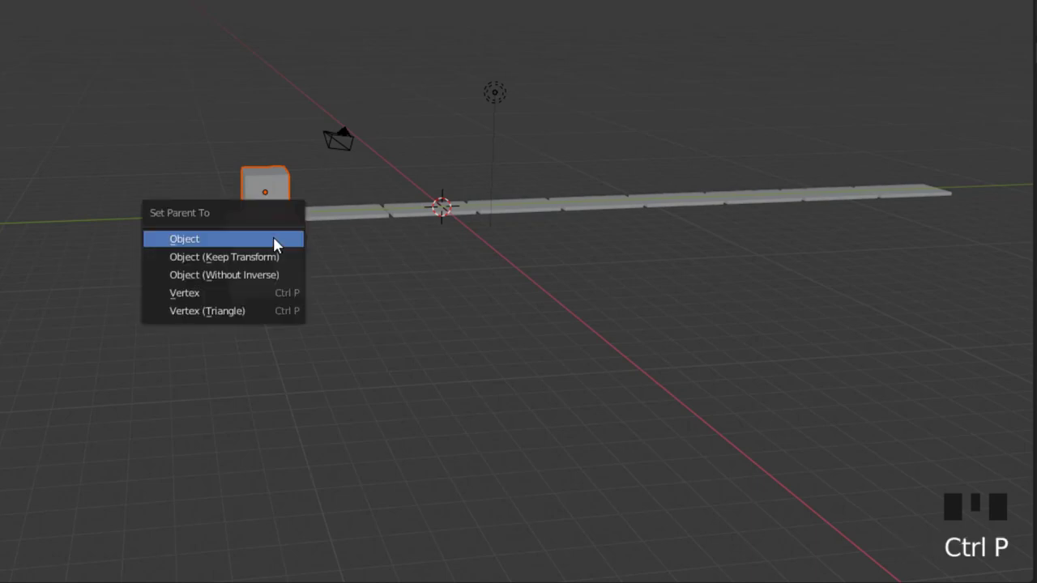
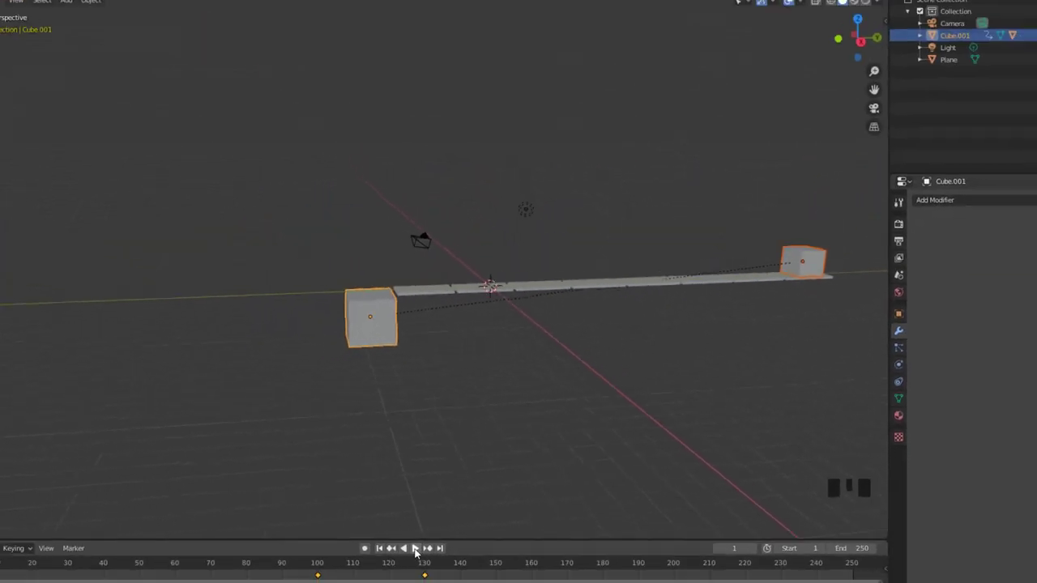
left_click(434, 544)
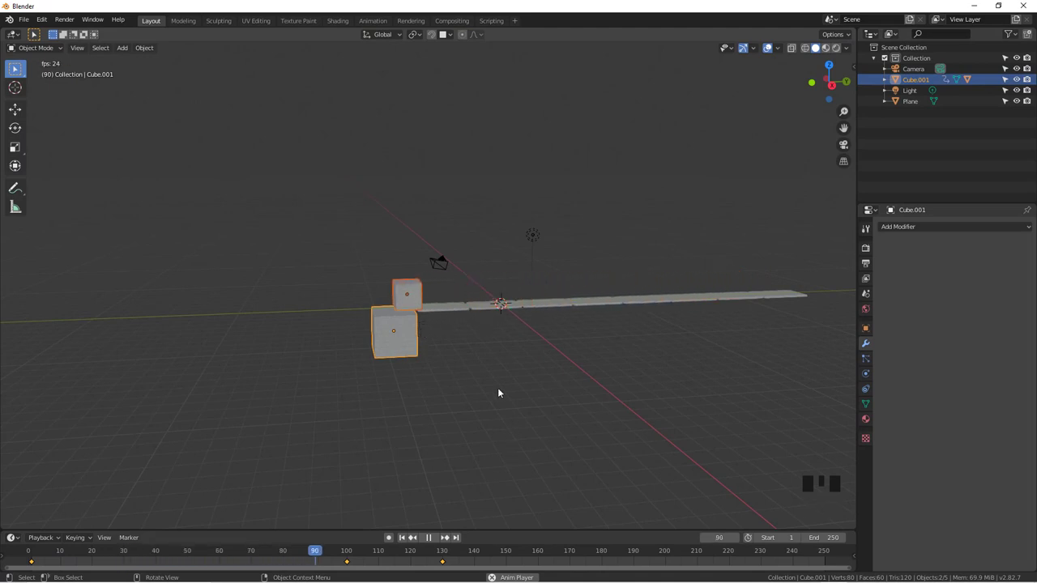
left_click_drag(431, 541, 456, 400)
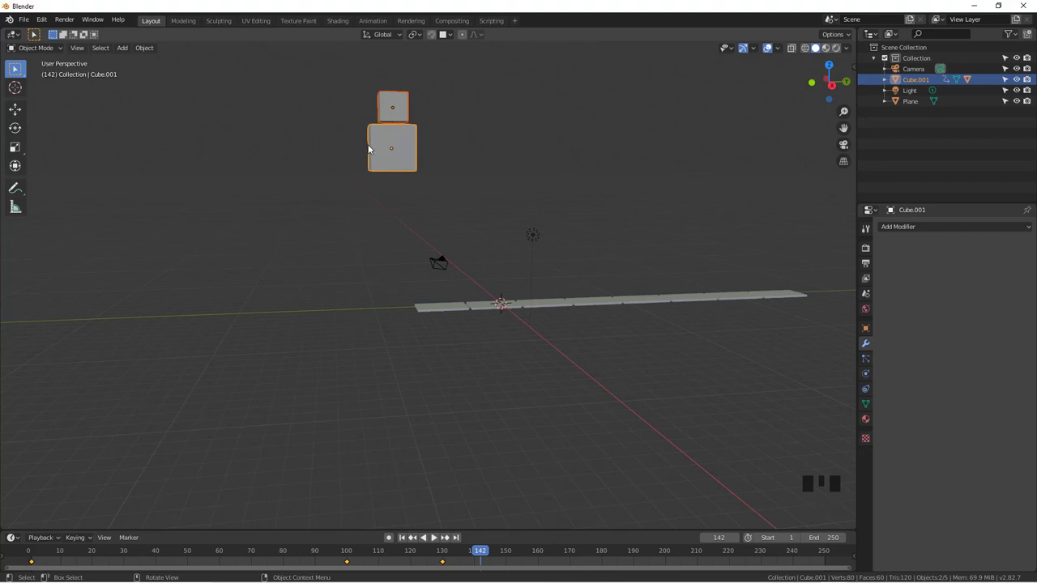
left_click(484, 149)
left_click(395, 109)
key("g")
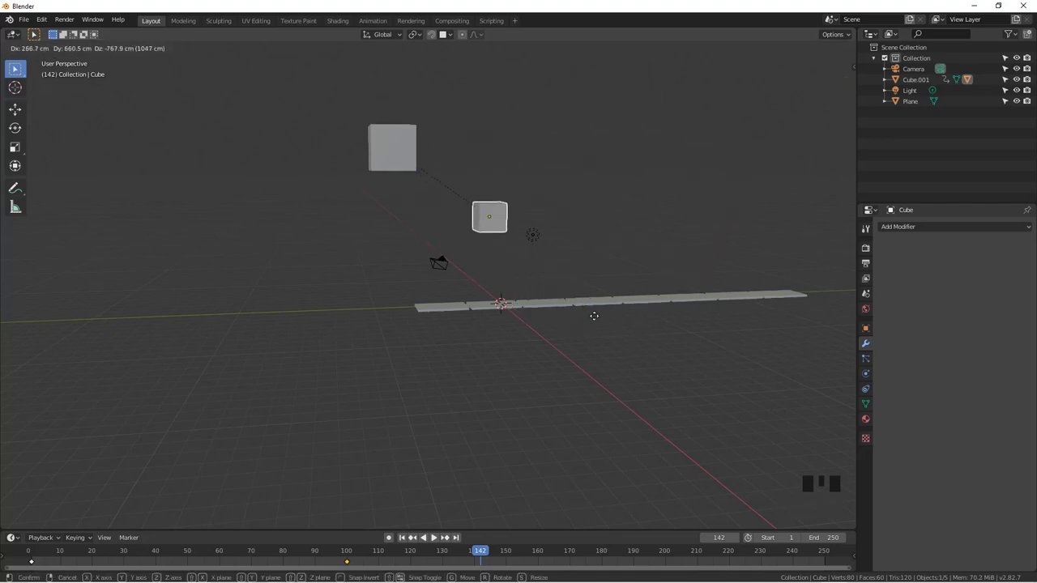
left_click(407, 159)
key("g")
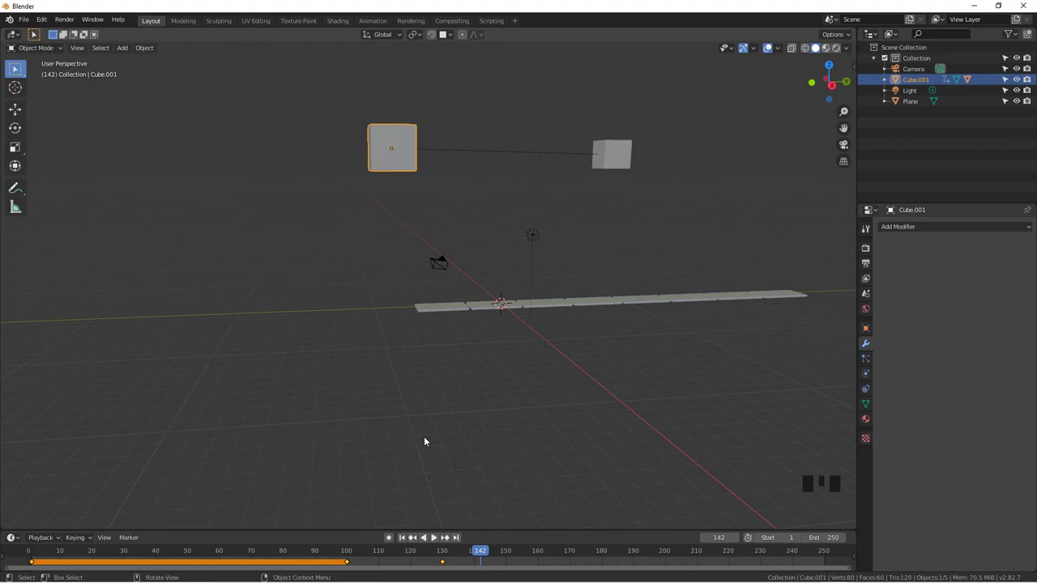
key("ctrl+z")
key("ctrl+z")
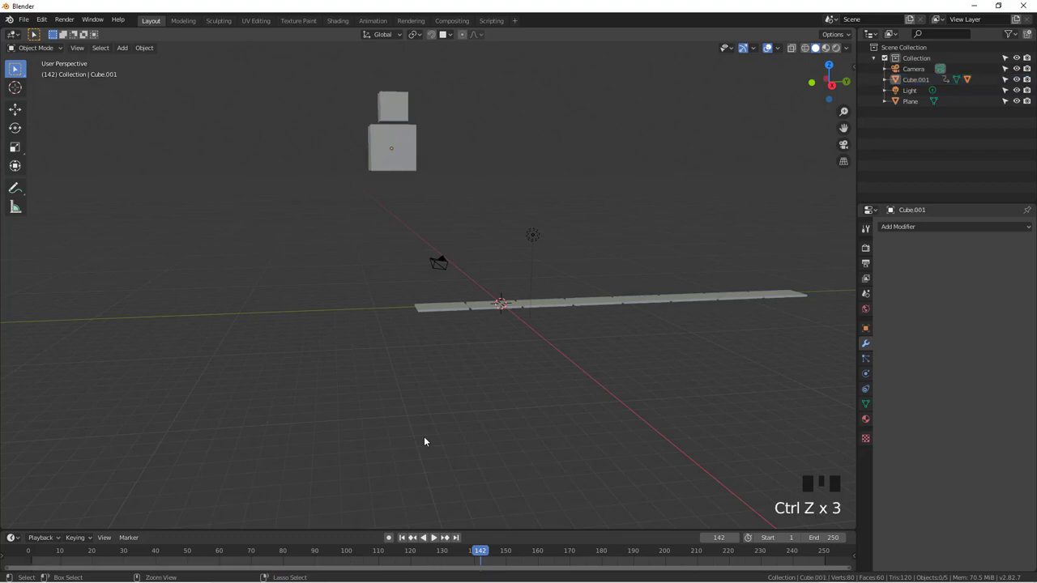
key("ctrl+z")
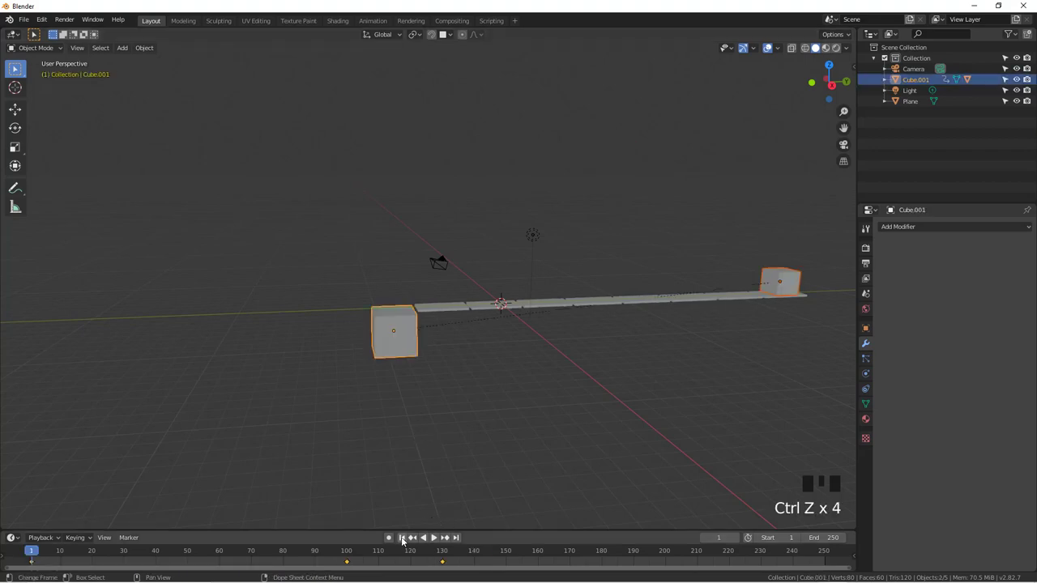
Rewind and play the animation, scrubbing to frame 140 with the small cube riding the lifted large cube.
left_click(403, 542)
left_click(437, 541)
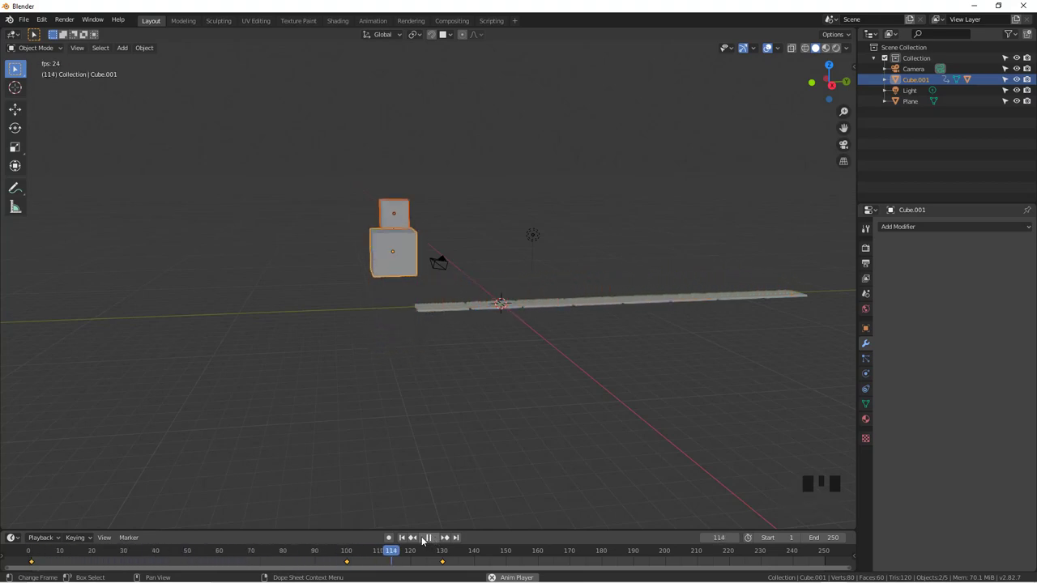
left_click_drag(430, 544, 456, 337)
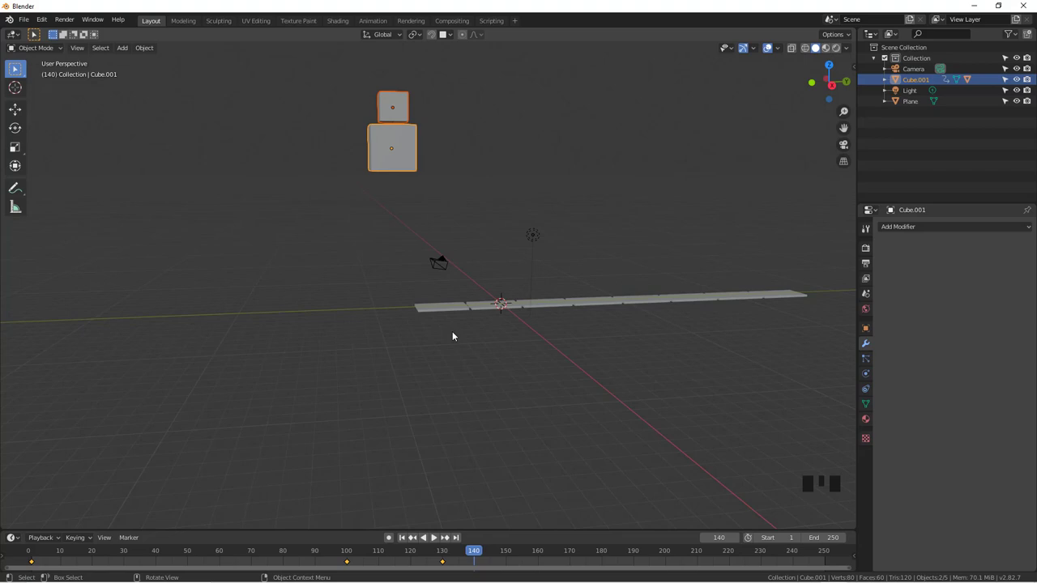
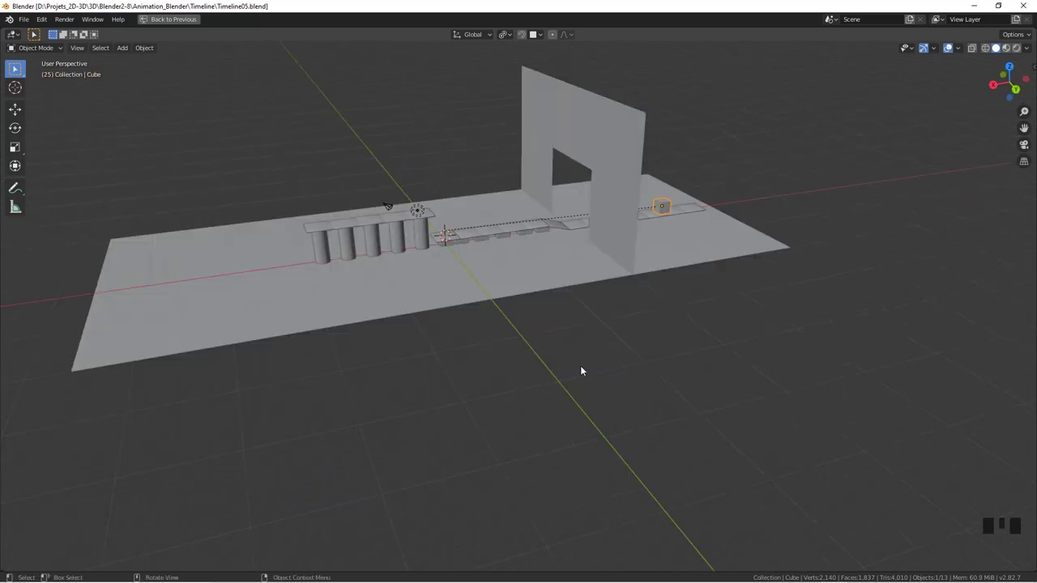
key("space")
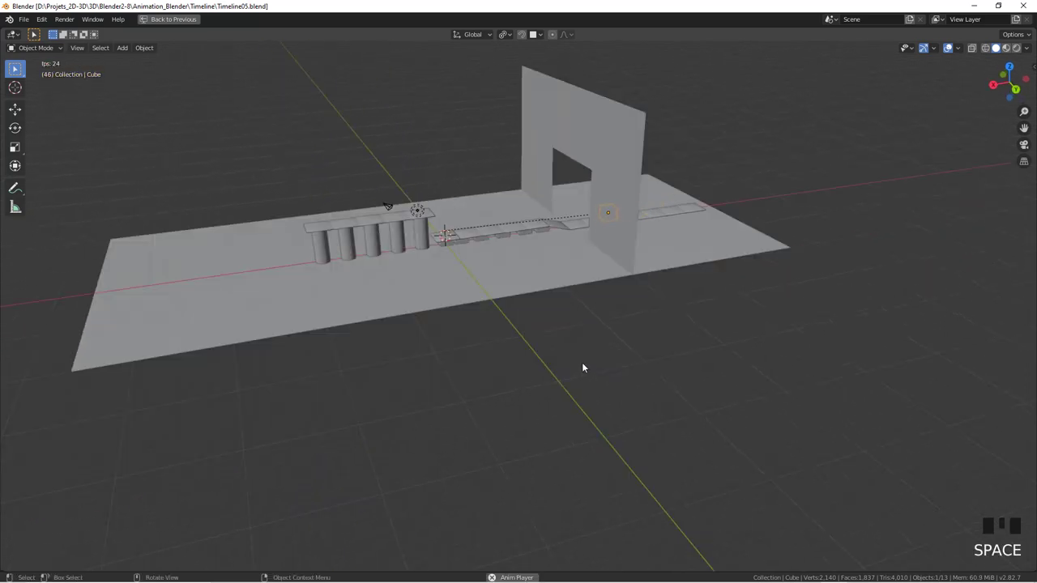
scroll("up", 3)
left_click_drag(465, 258, 432, 231)
scroll("up", 3)
scroll("down", 3)
scroll("down", 3)
key("Escape")
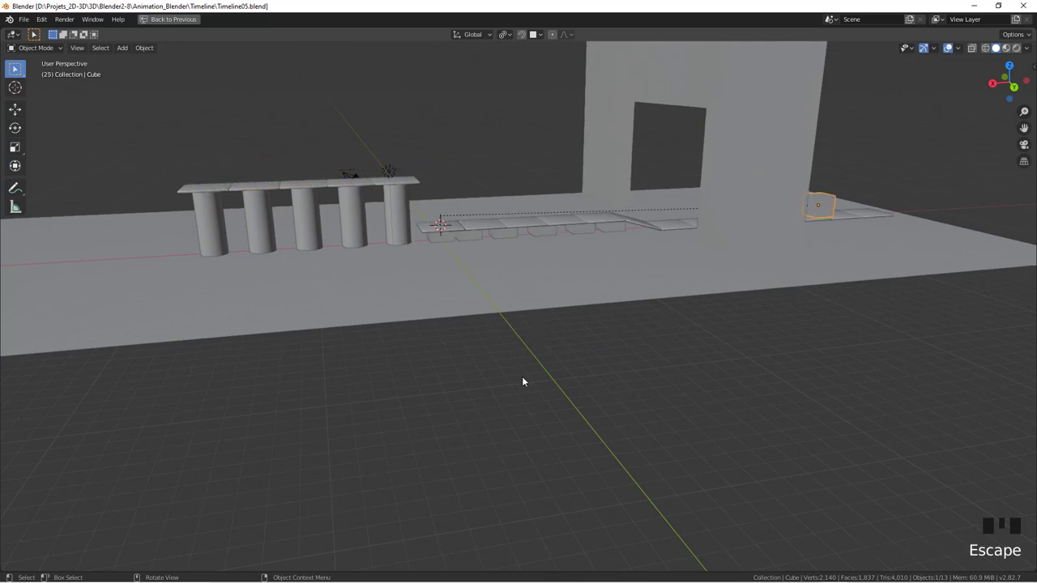
key("Right")
key("Right")
key("Right")
key("Right")
key("Right")
key("Right")
key("Right")
key("Right")
key("Right")
key("Right")
key("Right")
key("Right")
key("Right")
key("Right")
key("Right")
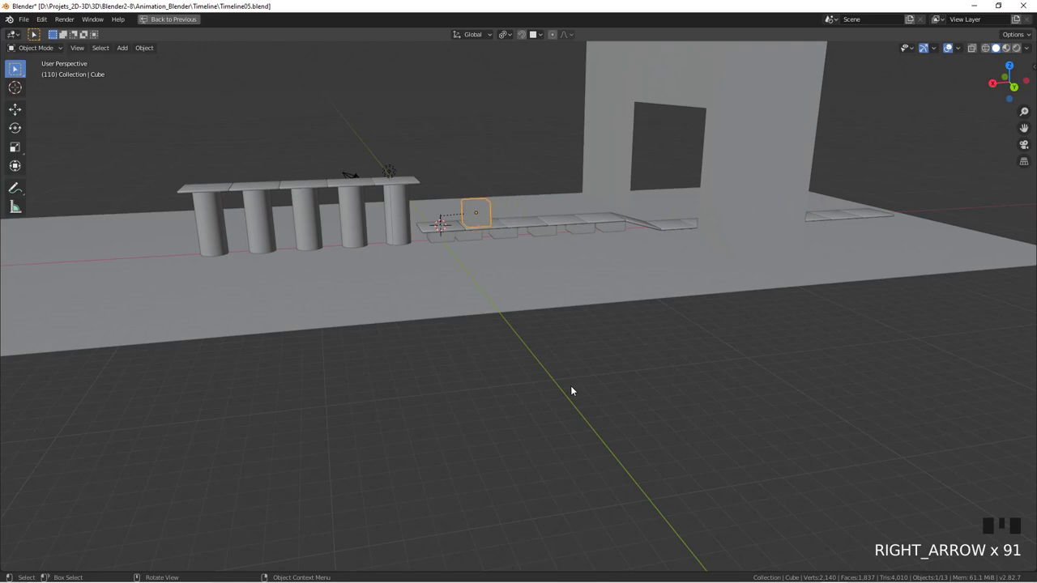
key("Right")
key("Right")
key("Right")
key("Right")
key("Right")
key("Right")
key("Right")
key("Right")
key("Right")
key("Right")
key("Right")
key("Right")
key("Right")
key("Right")
key("Right")
key("Right")
key("Right")
key("Right")
key("Right")
key("Right")
key("Right")
key("Right")
key("Right")
key("Right")
key("Right")
key("Right")
key("Right")
key("Right")
key("Right")
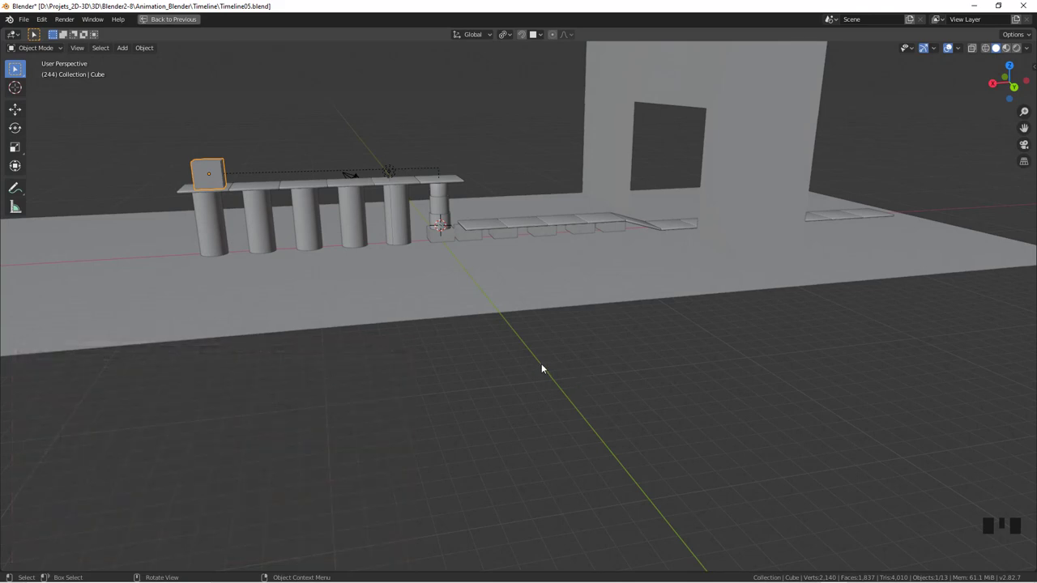
Orbit and zoom around the pillar platforms of the obstacle course to get closer.
left_click_drag(461, 324, 462, 334)
scroll("down", 3)
left_click_drag(505, 340, 456, 210)
scroll("up", 3)
left_click_drag(425, 229, 481, 432)
Step the cube's animation forward three frames, then back nine frames with the arrow keys.
key("Right")
key("Right")
key("Right")
scroll("down", 3)
key("Left")
key("Left")
key("Left")
key("Left")
key("Left")
key("Left")
key("Left")
key("Left")
key("Left")
Orbit around the cube resting on the pillar and examine the cylinder beneath its platform.
scroll("up", 3)
left_click_drag(479, 393, 373, 353)
left_click_drag(374, 352, 377, 348)
left_click_drag(377, 348, 374, 372)
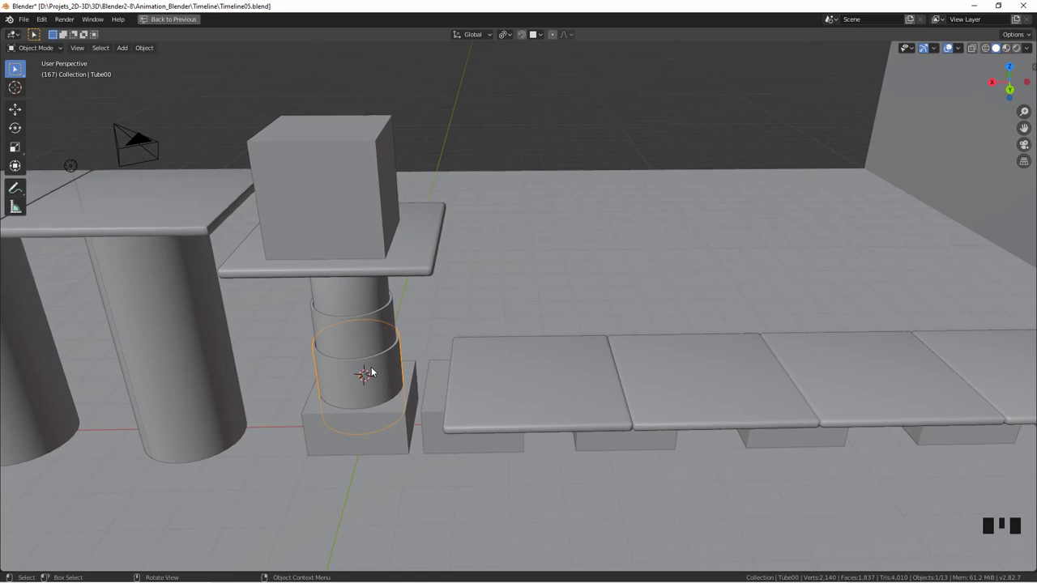